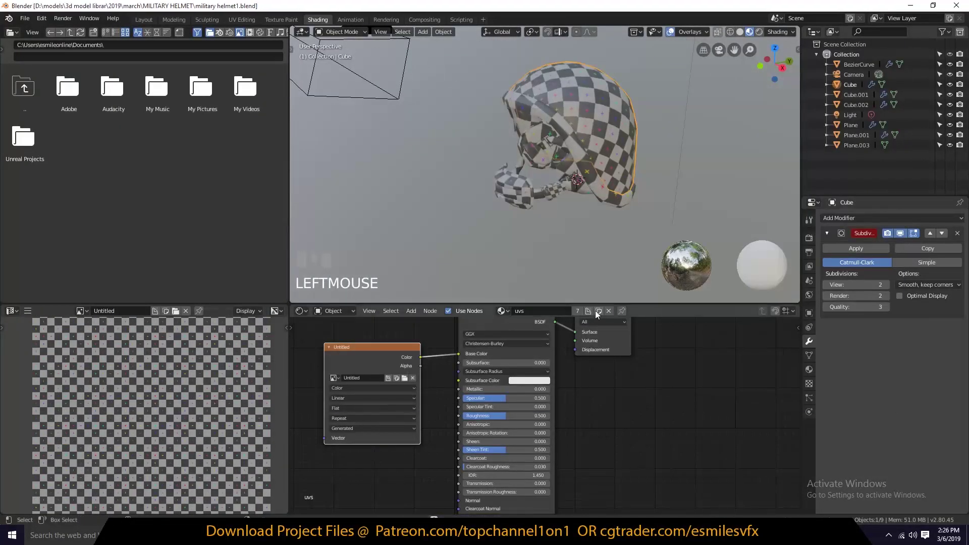
Replace the shell's checker material with a fresh material named helmet.
{"action": "left_click", "coordinate": [614, 314]}
{"action": "left_click", "coordinate": [553, 318]}
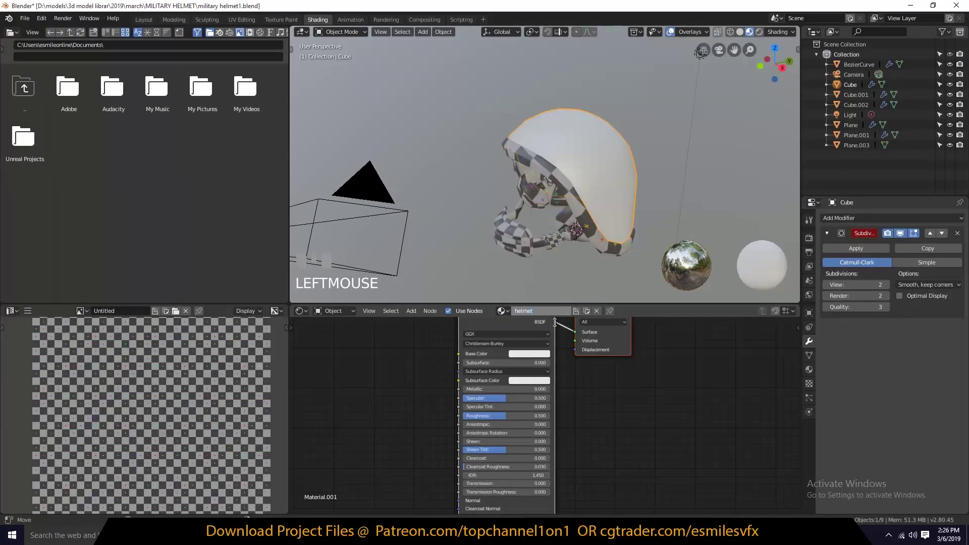
{"action": "left_click", "coordinate": [841, 86]}
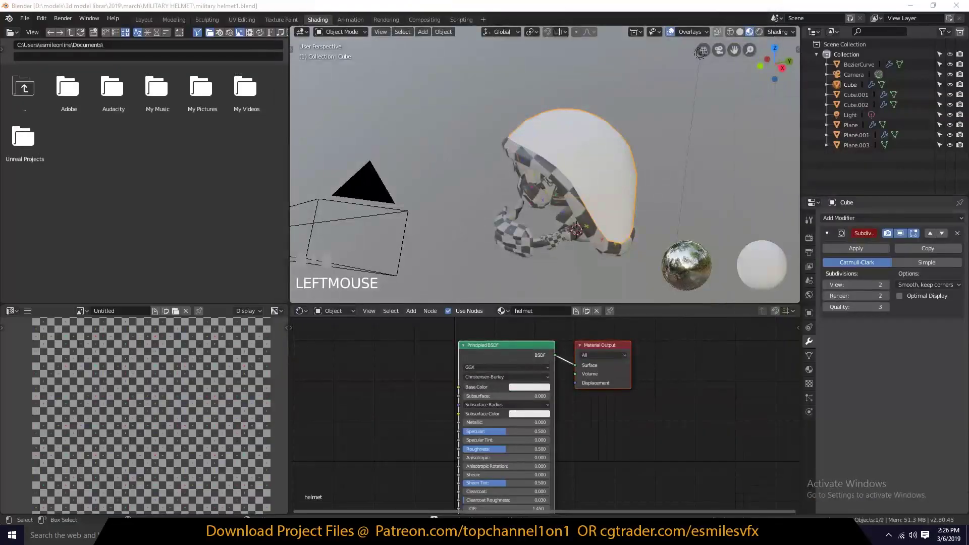
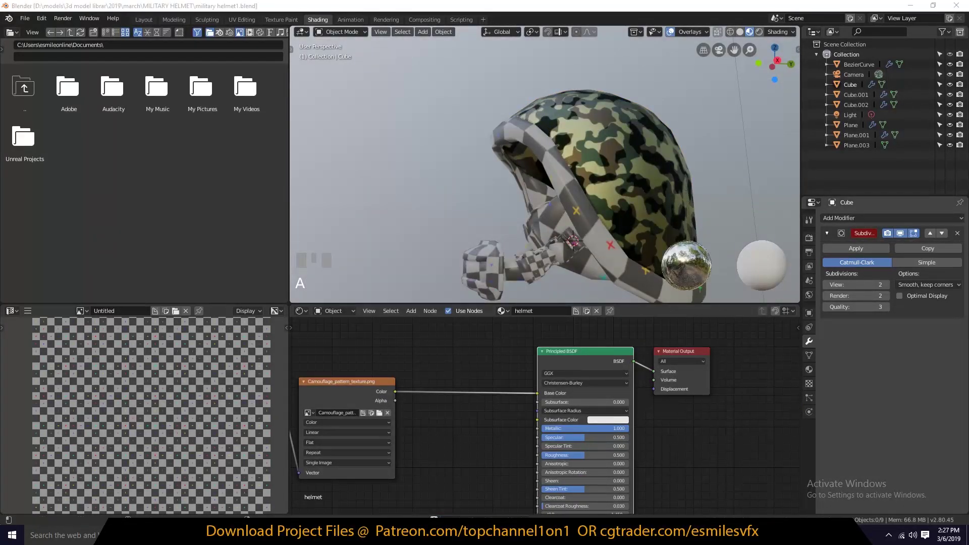
Add a galvanised metal image texture and a MixRGB node set to Multiply.
{"action": "left_click", "coordinate": [675, 401]}
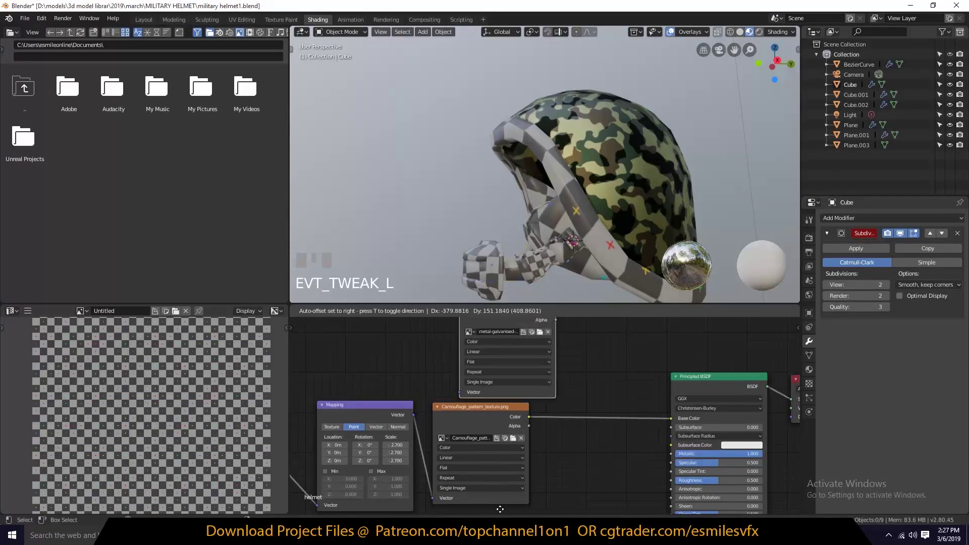
{"action": "left_click", "coordinate": [554, 398]}
{"action": "key", "text": "`"}
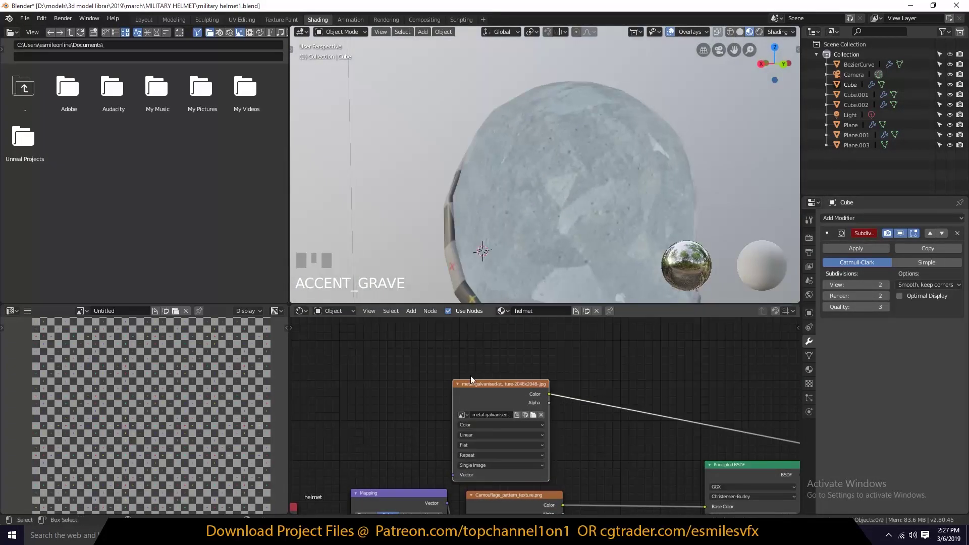
{"action": "left_click", "coordinate": [639, 405]}
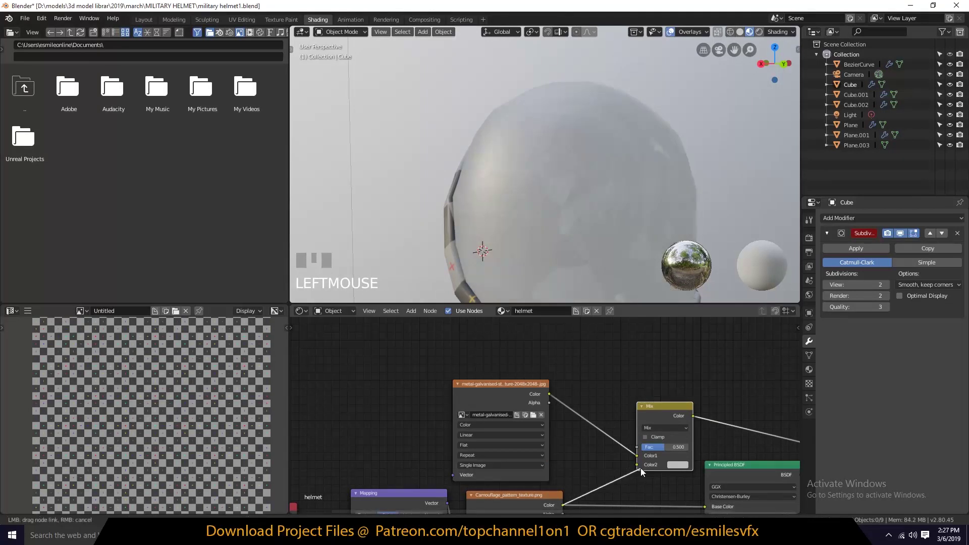
Wire the galvanised and silver metal textures into the Multiply mix and preview the camo-metal result.
{"action": "left_click_drag", "start_coordinate": [655, 455], "coordinate": [521, 375]}
{"action": "key", "text": "`"}
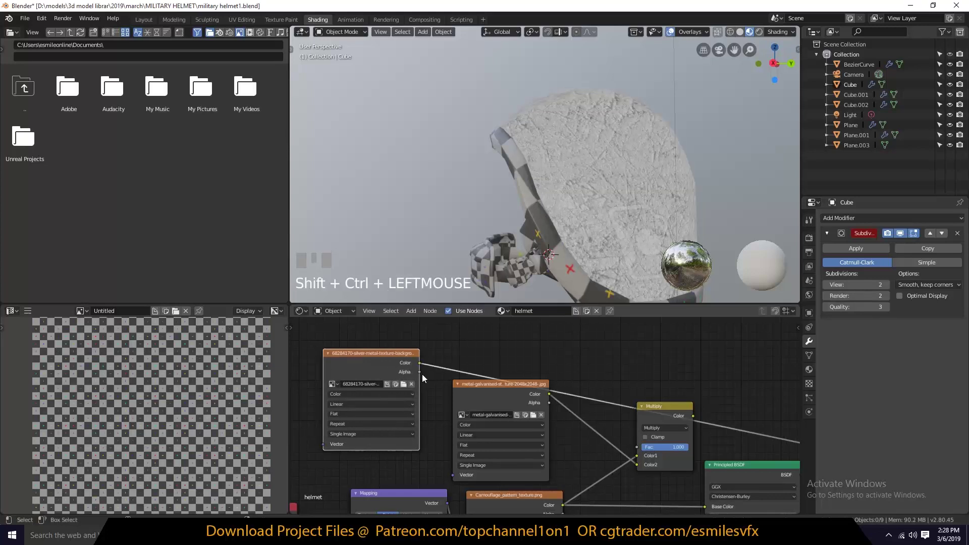
{"action": "left_click_drag", "start_coordinate": [644, 469], "coordinate": [668, 414]}
{"action": "key", "text": "`"}
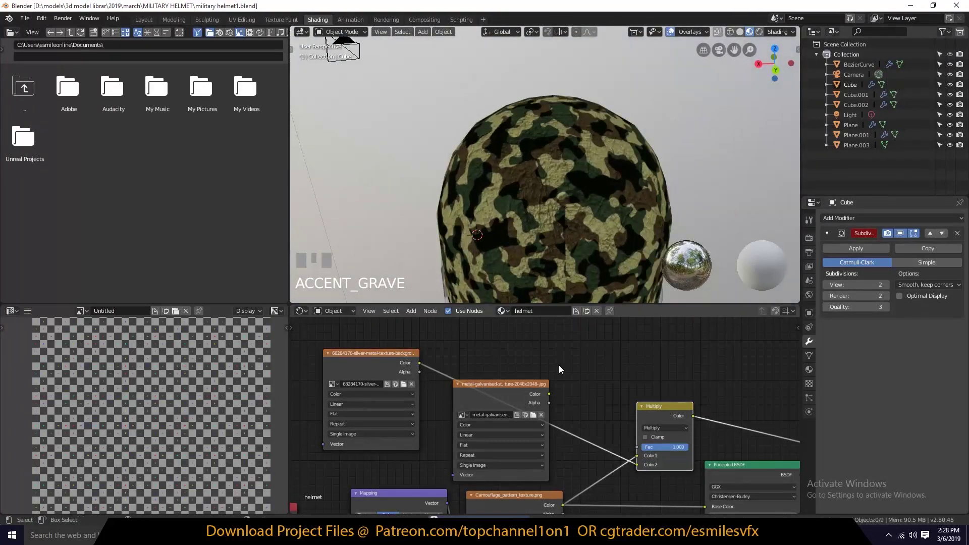
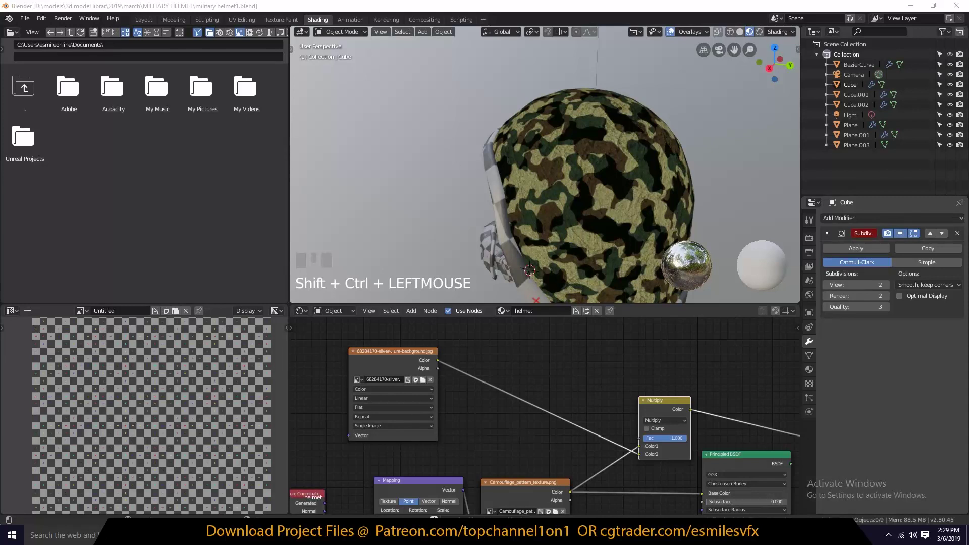
Add a grey grunge Image Texture with its own Texture Coordinate and Mapping nodes.
{"action": "left_click", "coordinate": [734, 146]}
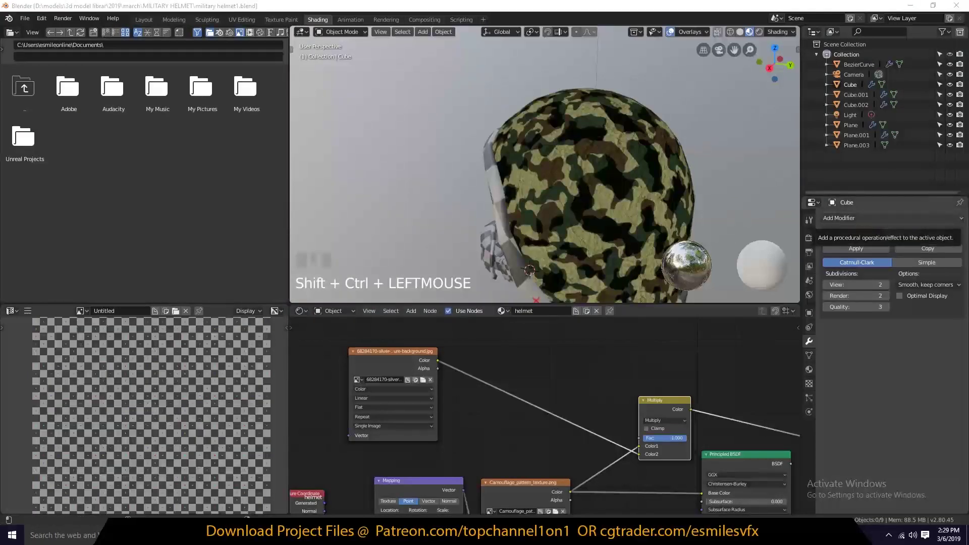
{"action": "left_click", "coordinate": [616, 83]}
{"action": "left_click", "coordinate": [624, 90]}
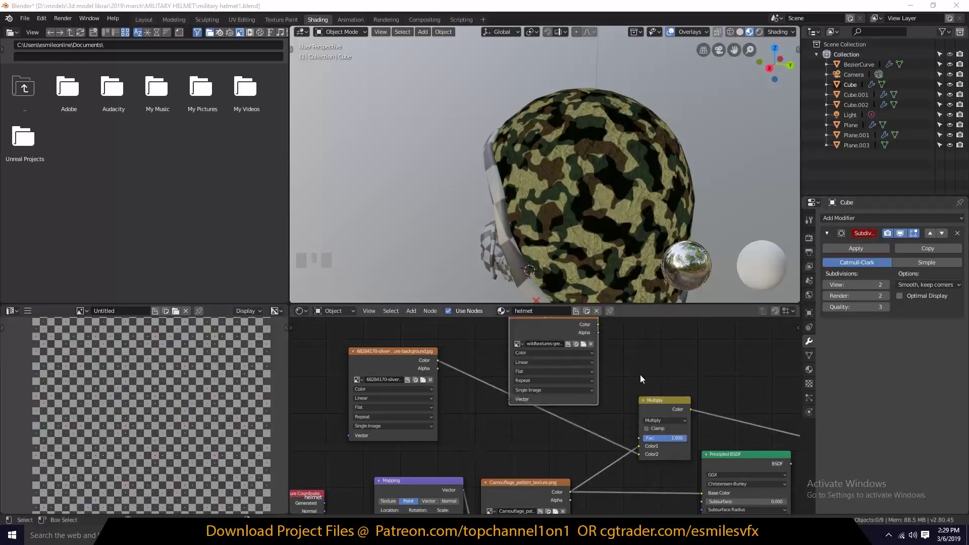
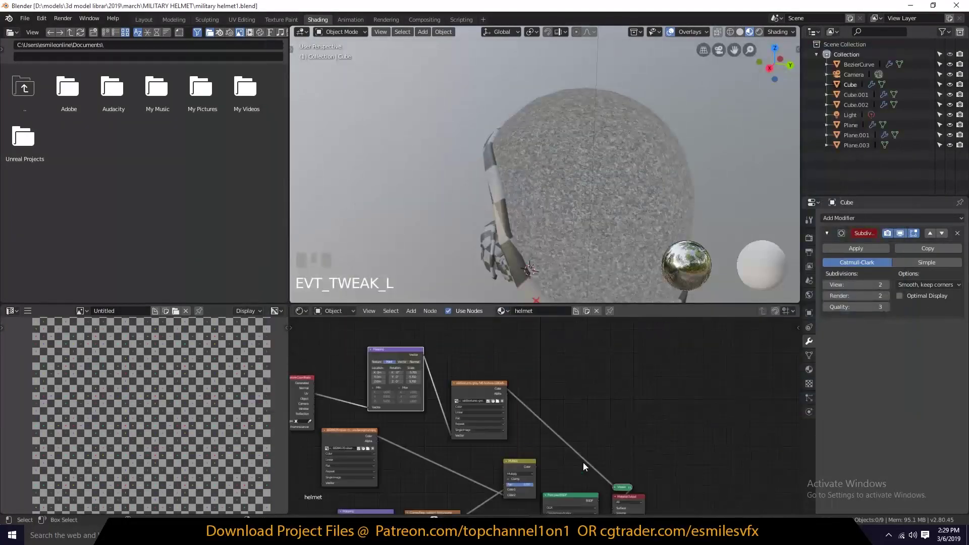
{"action": "left_click", "coordinate": [522, 460]}
{"action": "key", "text": "shift+d"}
{"action": "scroll", "scroll_direction": "up", "scroll_amount": 3}
{"action": "left_click_drag", "start_coordinate": [567, 469], "coordinate": [587, 155]}
{"action": "key", "text": "`"}
Layer the grunge over the camouflage through a Screen MixRGB feeding the Principled shader.
{"action": "scroll", "scroll_direction": "up", "scroll_amount": 3}
{"action": "left_click_drag", "start_coordinate": [596, 453], "coordinate": [642, 437]}
{"action": "scroll", "scroll_direction": "down", "scroll_amount": 3}
{"action": "key", "text": "`"}
{"action": "left_click", "coordinate": [578, 433]}
{"action": "left_click_drag", "start_coordinate": [662, 387], "coordinate": [682, 367]}
{"action": "scroll", "scroll_direction": "down", "scroll_amount": 3}
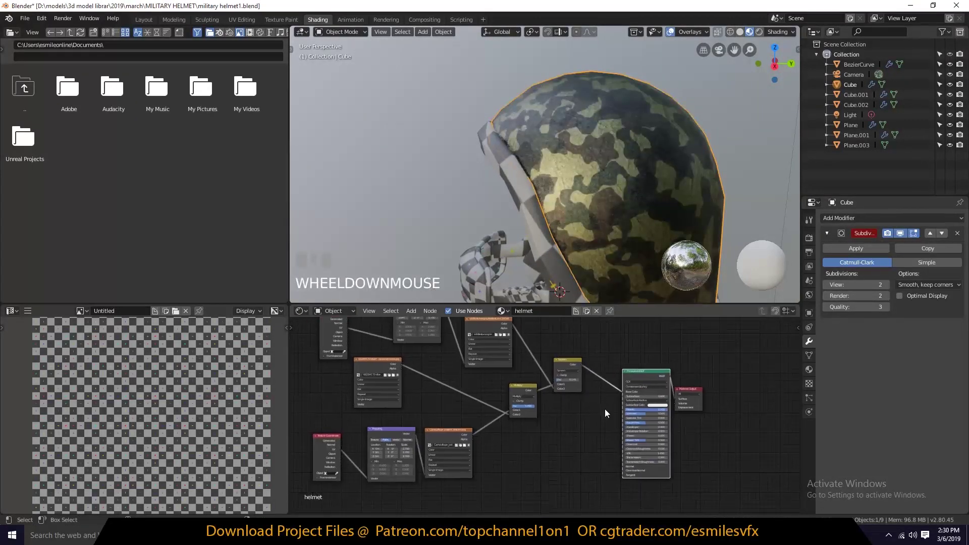
{"action": "key", "text": "a"}
{"action": "key", "text": "`"}
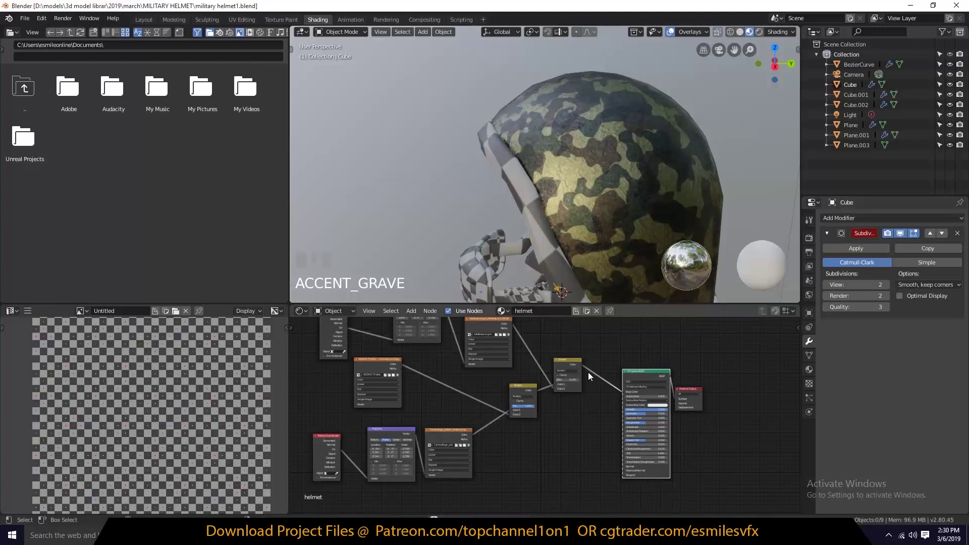
Add a Bump node to the helmet material.
{"action": "left_click", "coordinate": [491, 330]}
{"action": "left_click_drag", "start_coordinate": [515, 328], "coordinate": [587, 444]}
{"action": "key", "text": "s"}
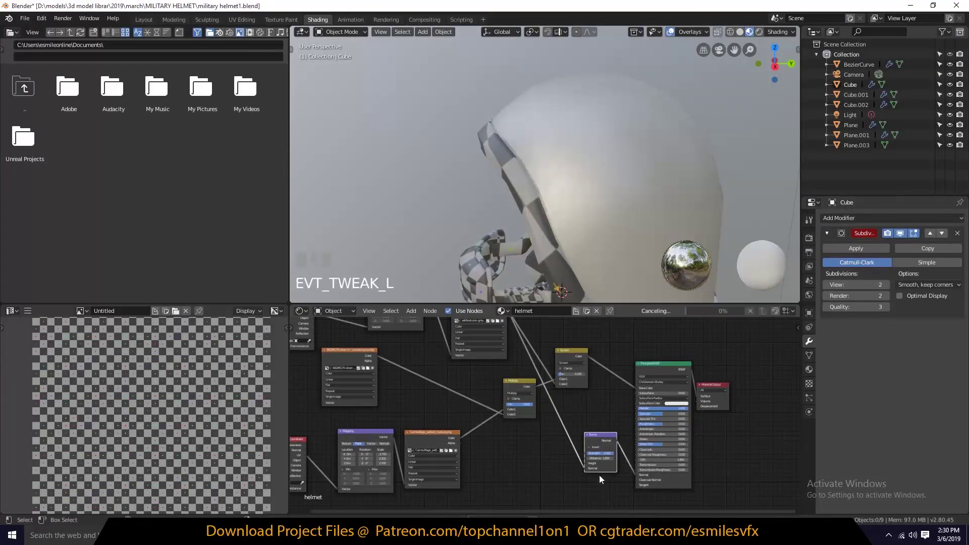
Connect the Bump node to the shader Normal at strength 0.092 and set the Screen Fac to 0.145.
{"action": "left_click_drag", "start_coordinate": [588, 484], "coordinate": [648, 420]}
{"action": "scroll", "scroll_direction": "up", "scroll_amount": 3}
{"action": "left_click_drag", "start_coordinate": [623, 475], "coordinate": [643, 199]}
{"action": "scroll", "scroll_direction": "down", "scroll_amount": 3}
{"action": "key", "text": "`"}
{"action": "scroll", "scroll_direction": "down", "scroll_amount": 3}
{"action": "key", "text": "alt+a"}
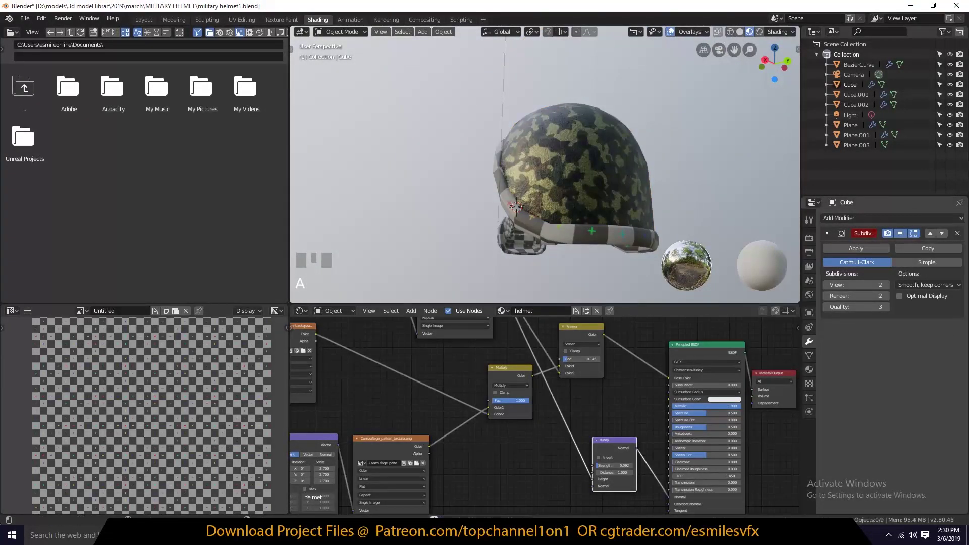
{"action": "left_click_drag", "start_coordinate": [538, 460], "coordinate": [655, 339]}
{"action": "key", "text": "`"}
{"action": "scroll", "scroll_direction": "up", "scroll_amount": 3}
{"action": "key", "text": "`"}
{"action": "scroll", "scroll_direction": "down", "scroll_amount": 3}
{"action": "scroll", "scroll_direction": "up", "scroll_amount": 3}
{"action": "key", "text": "`"}
Add another grunge image texture with its own mapping feeding an Invert node, undoing a few missteps.
{"action": "left_click", "coordinate": [469, 446]}
{"action": "key", "text": "ctrl+t"}
{"action": "left_click", "coordinate": [478, 405]}
{"action": "left_click_drag", "start_coordinate": [541, 471], "coordinate": [564, 426]}
{"action": "key", "text": "`"}
{"action": "scroll", "scroll_direction": "down", "scroll_amount": 3}
{"action": "key", "text": "`"}
{"action": "scroll", "scroll_direction": "up", "scroll_amount": 3}
{"action": "key", "text": "`"}
{"action": "scroll", "scroll_direction": "down", "scroll_amount": 3}
{"action": "key", "text": "`"}
{"action": "key", "text": "ctrl+z"}
{"action": "key", "text": "ctrl+z"}
{"action": "key", "text": "ctrl+z"}
{"action": "scroll", "scroll_direction": "down", "scroll_amount": 3}
{"action": "scroll", "scroll_direction": "up", "scroll_amount": 3}
{"action": "key", "text": "`"}
{"action": "scroll", "scroll_direction": "down", "scroll_amount": 3}
{"action": "key", "text": "`"}
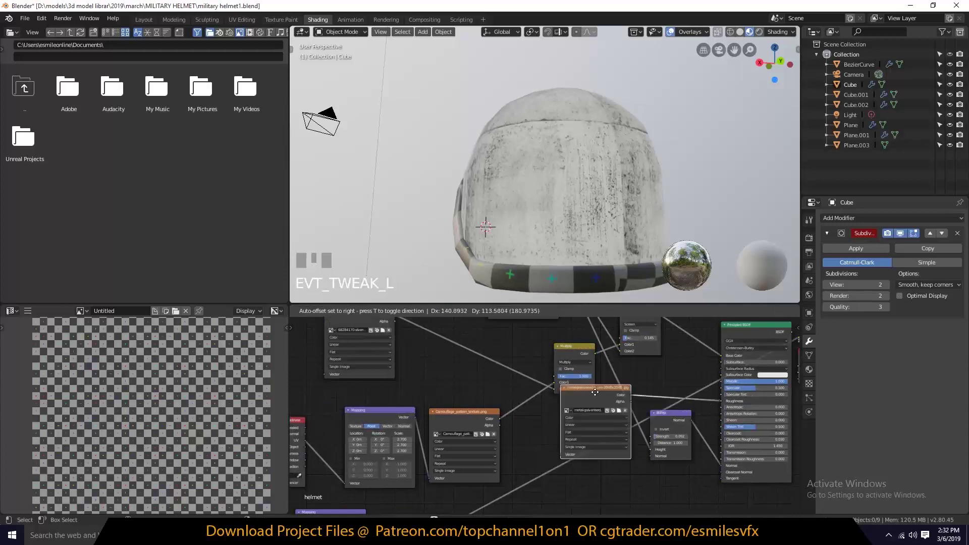
Delete the stray duplicated metal texture node and tidy the Screen mix node's position.
{"action": "left_click_drag", "start_coordinate": [476, 448], "coordinate": [637, 395]}
{"action": "key", "text": "Delete"}
{"action": "left_click", "coordinate": [604, 367]}
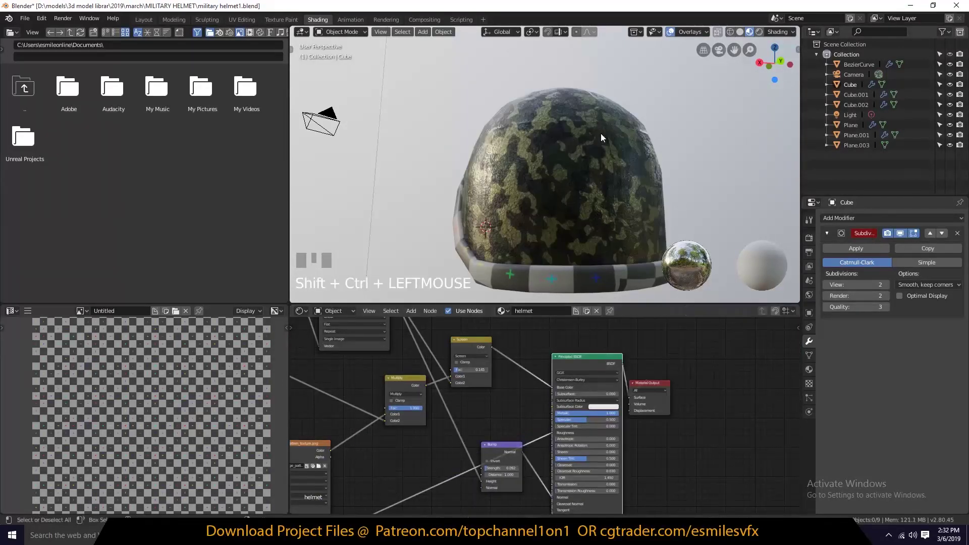
{"action": "key", "text": "`"}
{"action": "scroll", "scroll_direction": "up", "scroll_amount": 3}
{"action": "left_click", "coordinate": [570, 428]}
{"action": "left_click_drag", "start_coordinate": [537, 379], "coordinate": [565, 349]}
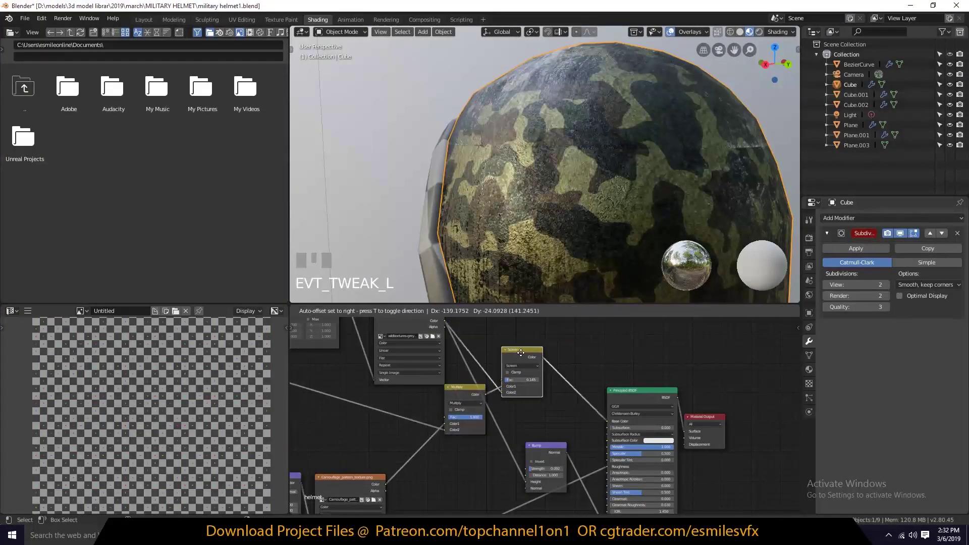
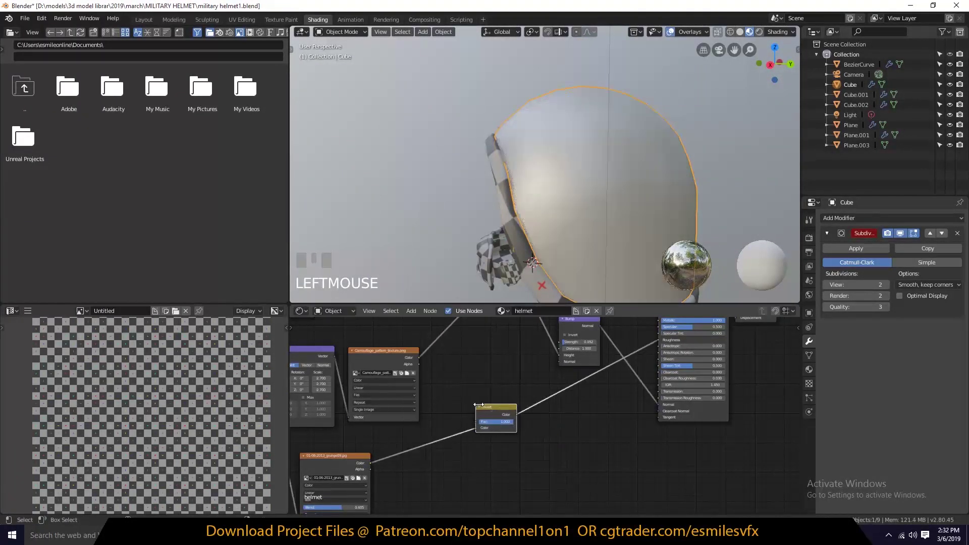
Add a MixRGB colour layer with a green Color2 set to Multiply, tinting the shell olive.
{"action": "key", "text": "`"}
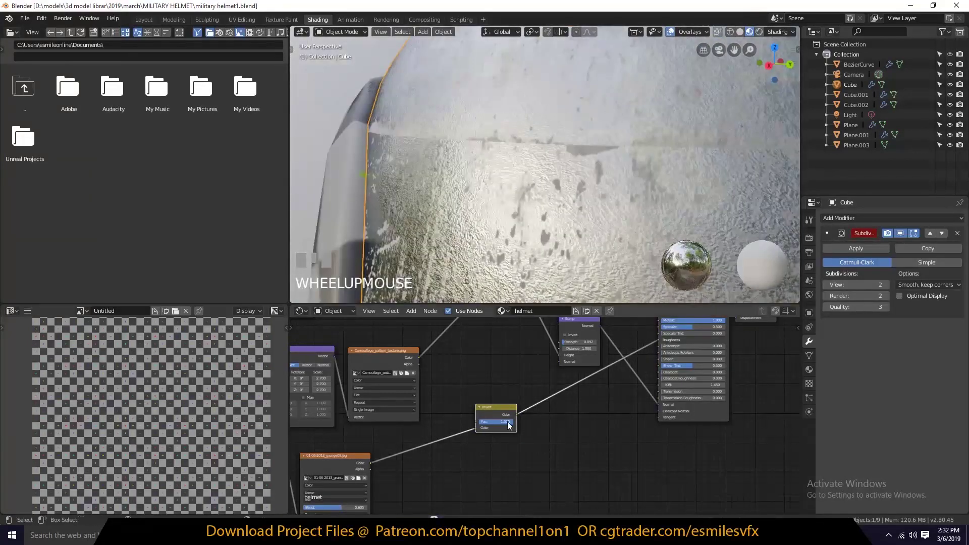
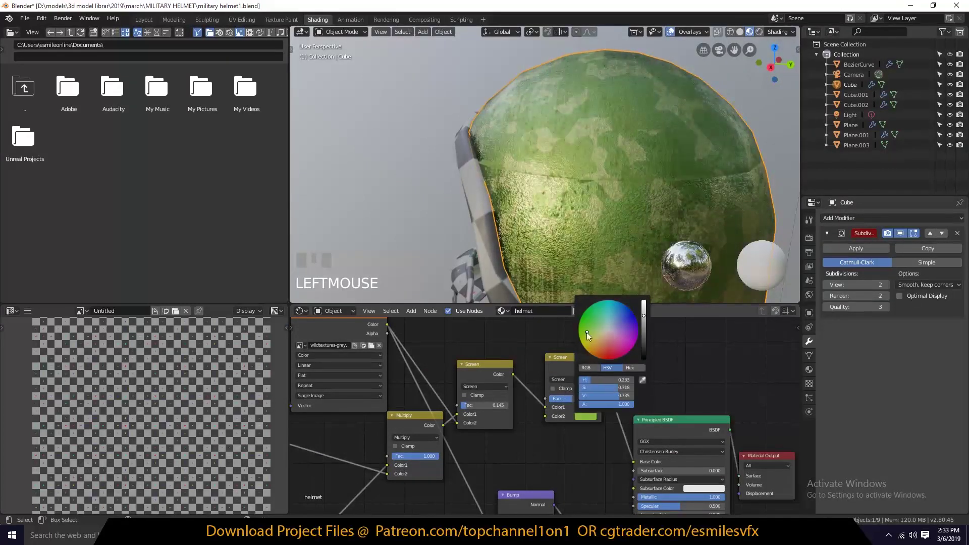
{"action": "left_click_drag", "start_coordinate": [577, 401], "coordinate": [648, 307]}
{"action": "scroll", "scroll_direction": "down", "scroll_amount": 3}
{"action": "key", "text": "`"}
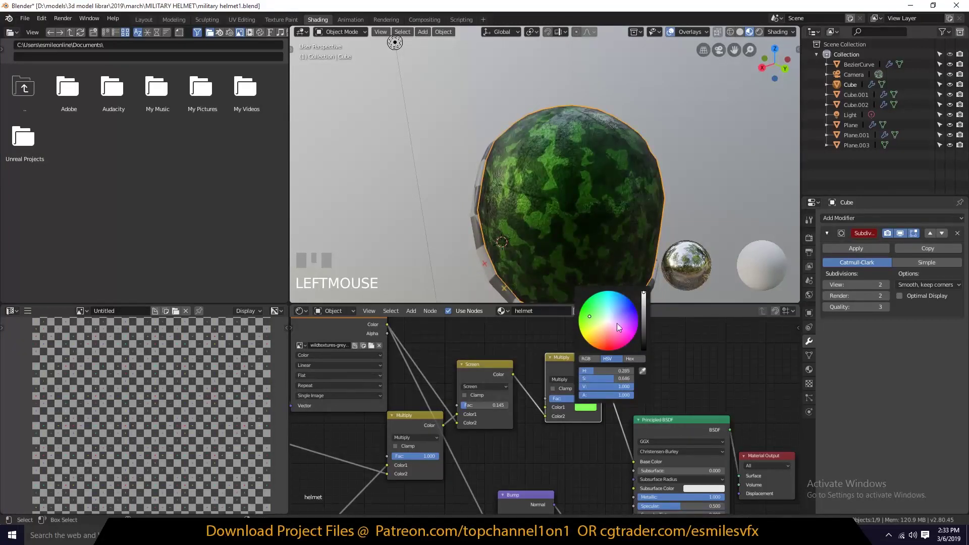
{"action": "left_click", "coordinate": [581, 379]}
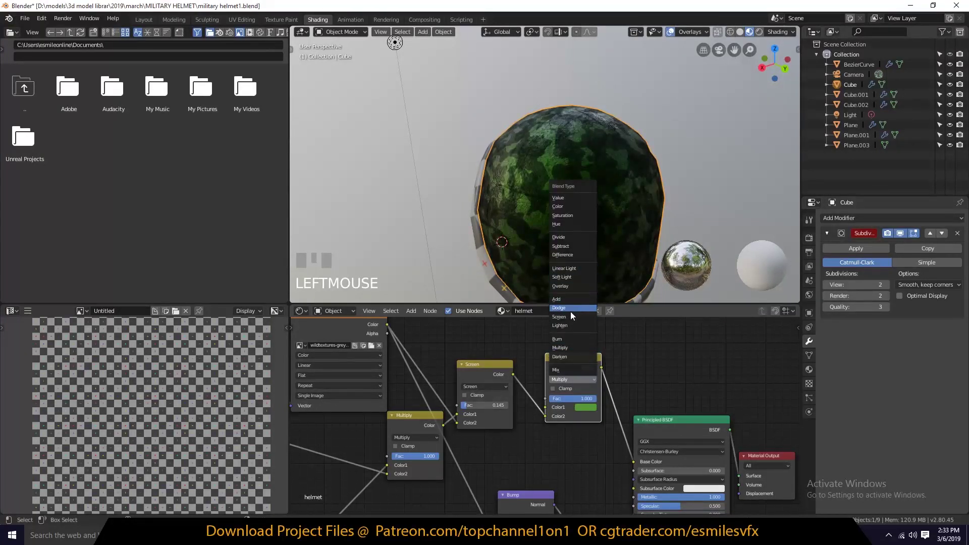
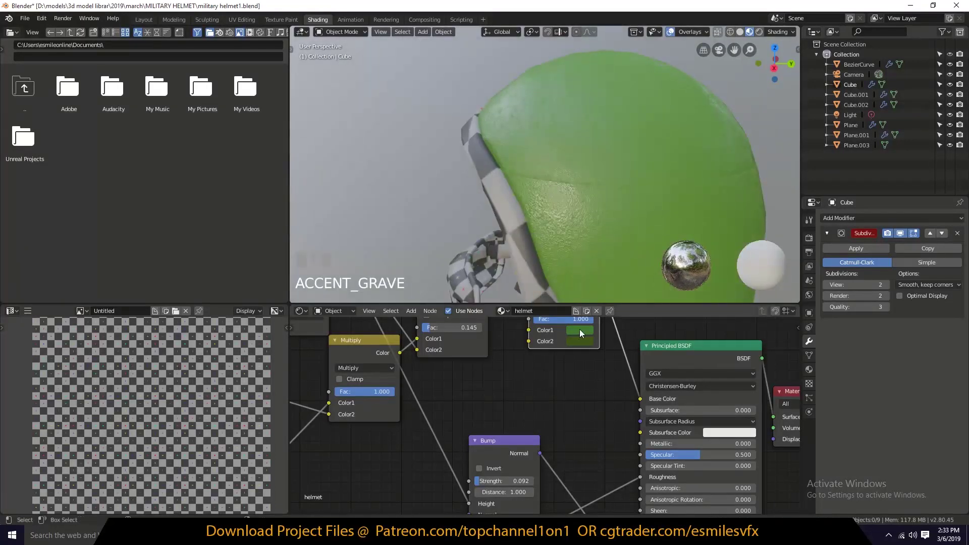
{"action": "left_click", "coordinate": [656, 235]}
Turn Metallic to 0 and adjust the Invert node's Fac.
{"action": "key", "text": "`"}
{"action": "scroll", "scroll_direction": "down", "scroll_amount": 3}
{"action": "key", "text": "`"}
{"action": "scroll", "scroll_direction": "up", "scroll_amount": 3}
{"action": "key", "text": "`"}
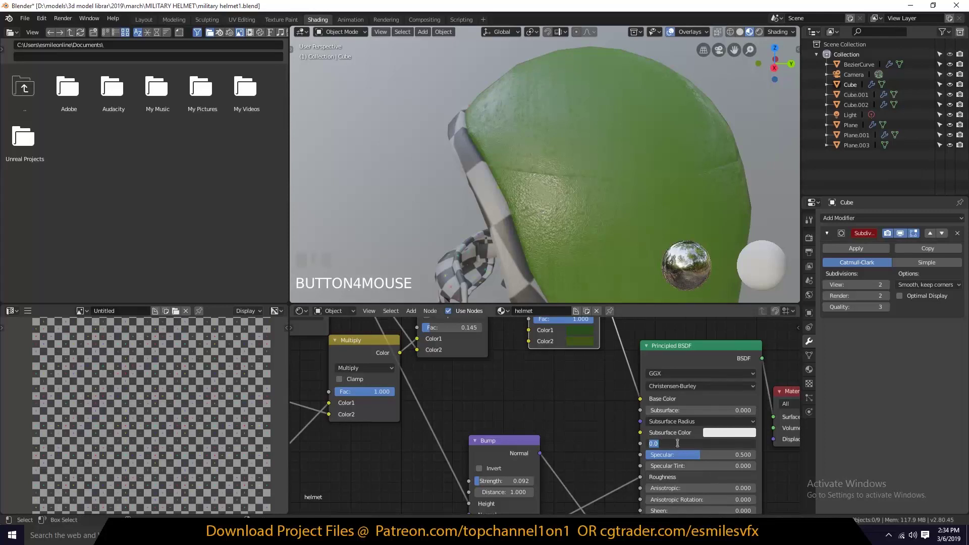
{"action": "left_click", "coordinate": [598, 436]}
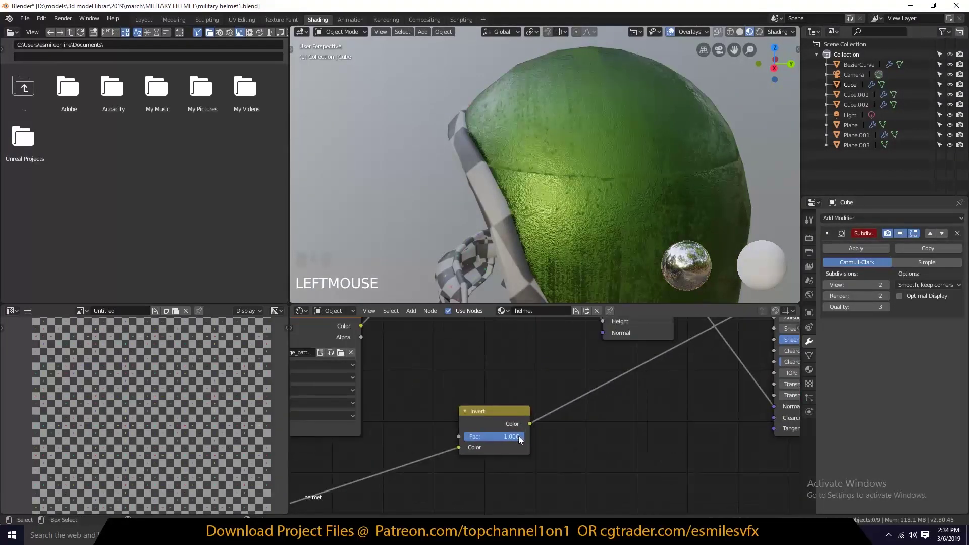
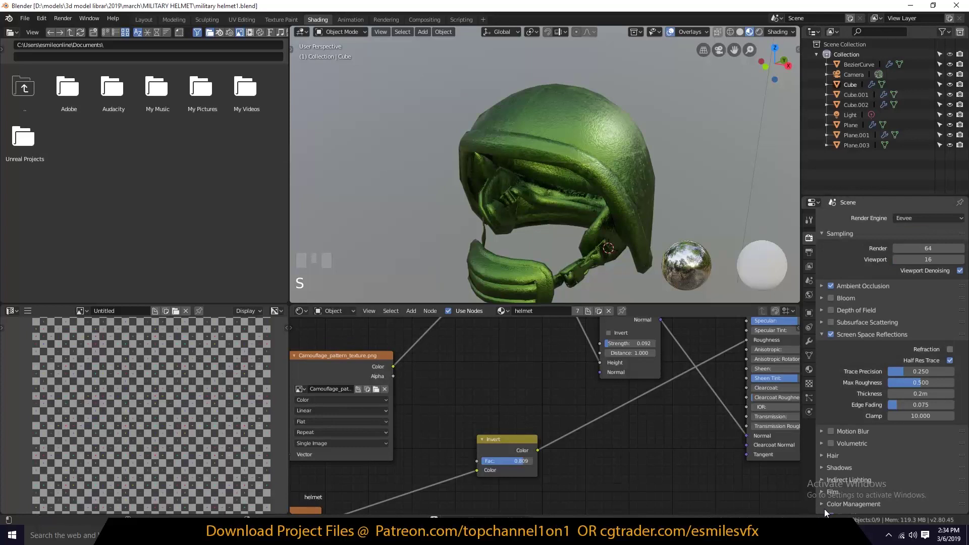
Switch the viewport shading to preview the green finish across the whole helmet.
{"action": "left_click", "coordinate": [814, 456]}
{"action": "key", "text": "`"}
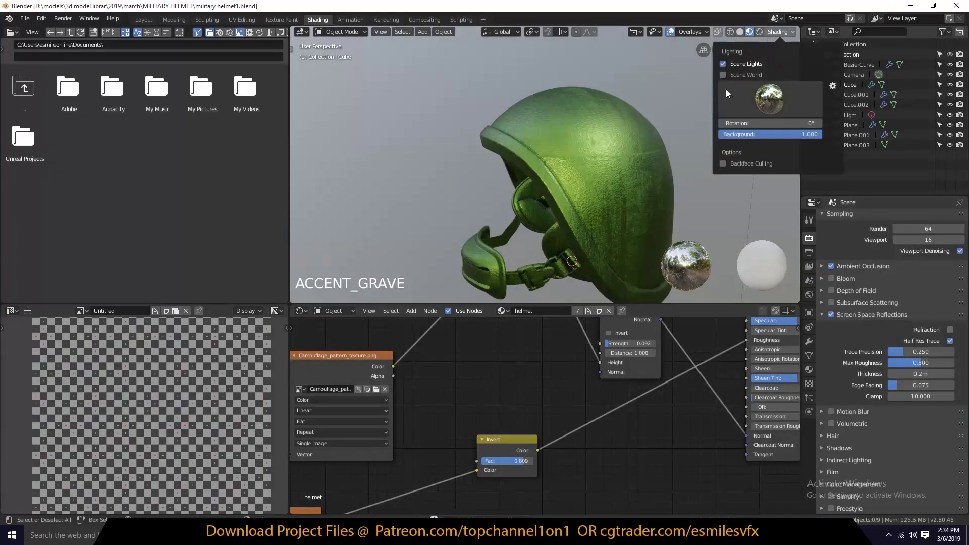
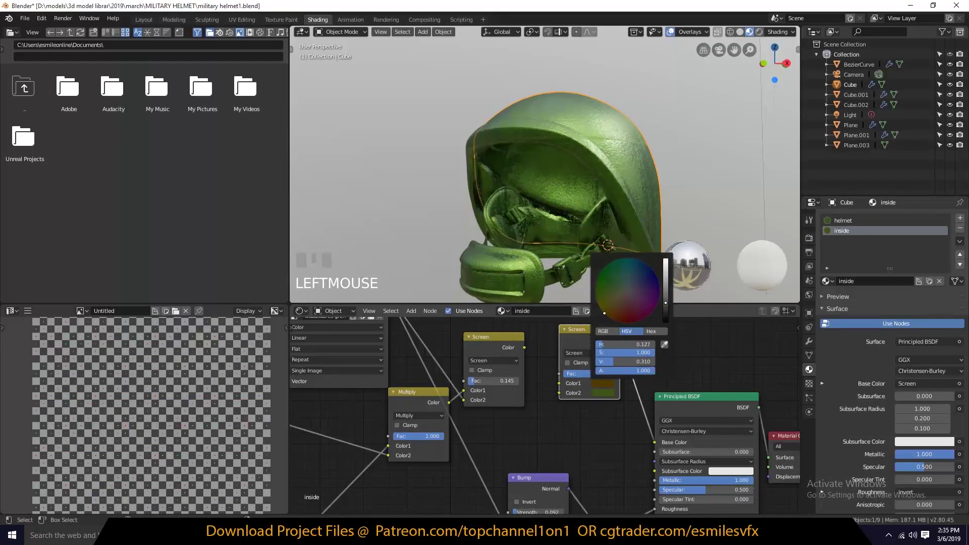
Desaturate and lighten the inside material's Screen colour to a pale grey lining.
{"action": "left_click", "coordinate": [629, 304]}
{"action": "key", "text": "Tab"}
{"action": "left_click", "coordinate": [853, 297]}
{"action": "key", "text": "Tab"}
{"action": "key", "text": "`"}
{"action": "left_click", "coordinate": [723, 372]}
{"action": "scroll", "scroll_direction": "up", "scroll_amount": 3}
{"action": "key", "text": "`"}
Fine-tune and confirm the lining colour, leaving a matte grey interior against the olive shell.
{"action": "left_click", "coordinate": [670, 314]}
{"action": "scroll", "scroll_direction": "down", "scroll_amount": 3}
{"action": "key", "text": "`"}
{"action": "scroll", "scroll_direction": "up", "scroll_amount": 3}
{"action": "left_click", "coordinate": [669, 317]}
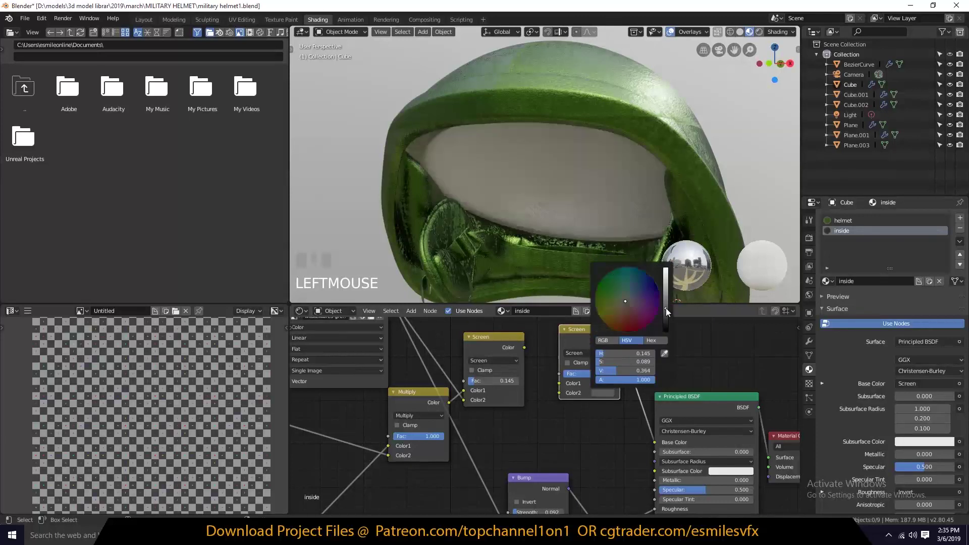
{"action": "scroll", "scroll_direction": "down", "scroll_amount": 3}
{"action": "key", "text": "`"}
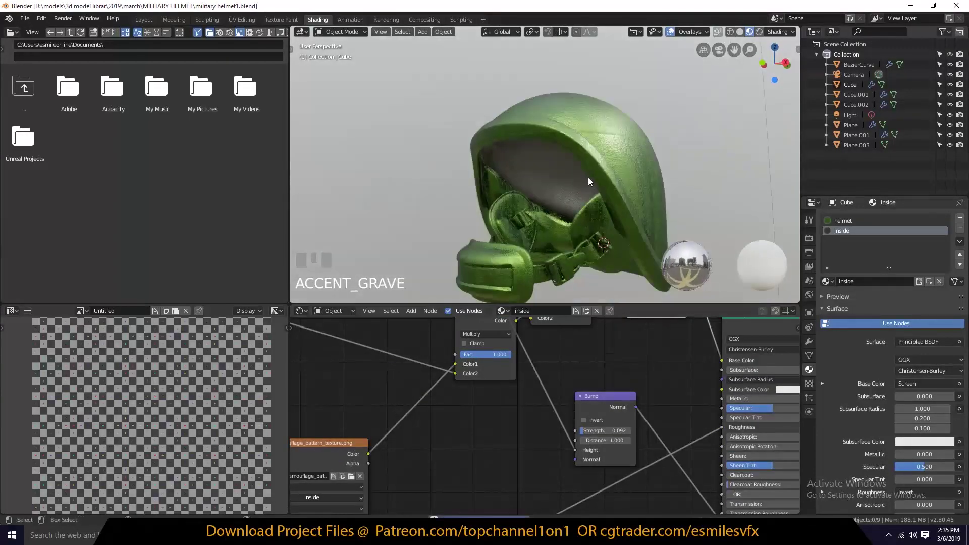
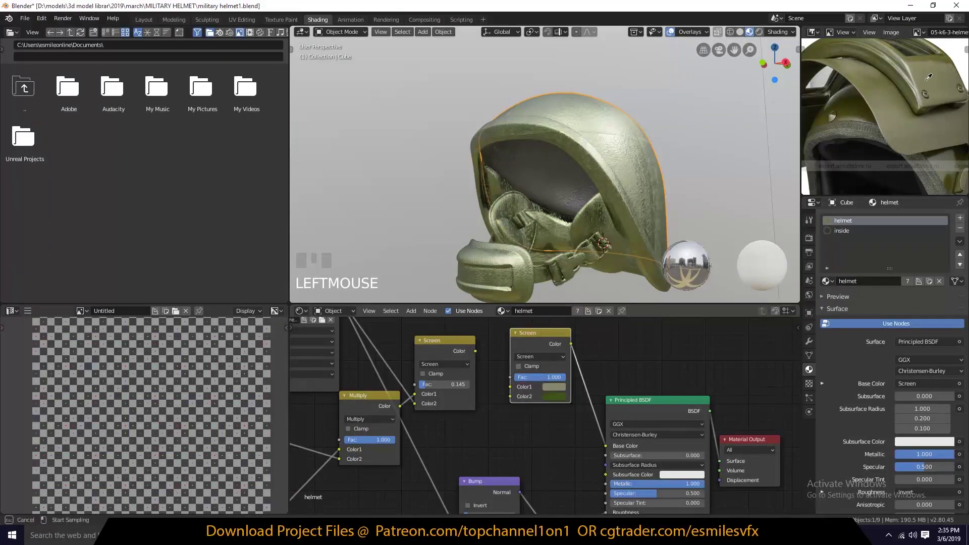
Lower the helmet's Bump strength to 0.050 and save the file.
{"action": "key", "text": "alt+a"}
{"action": "key", "text": "`"}
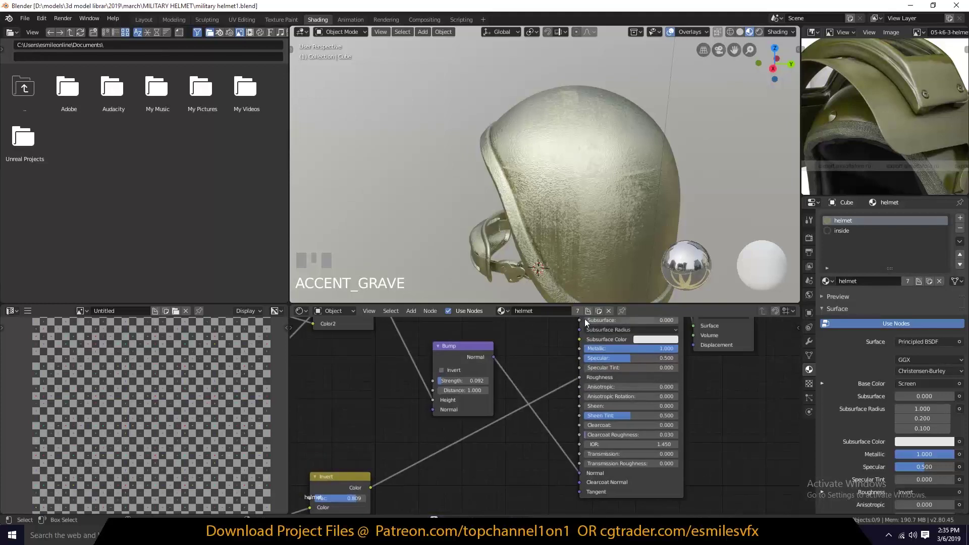
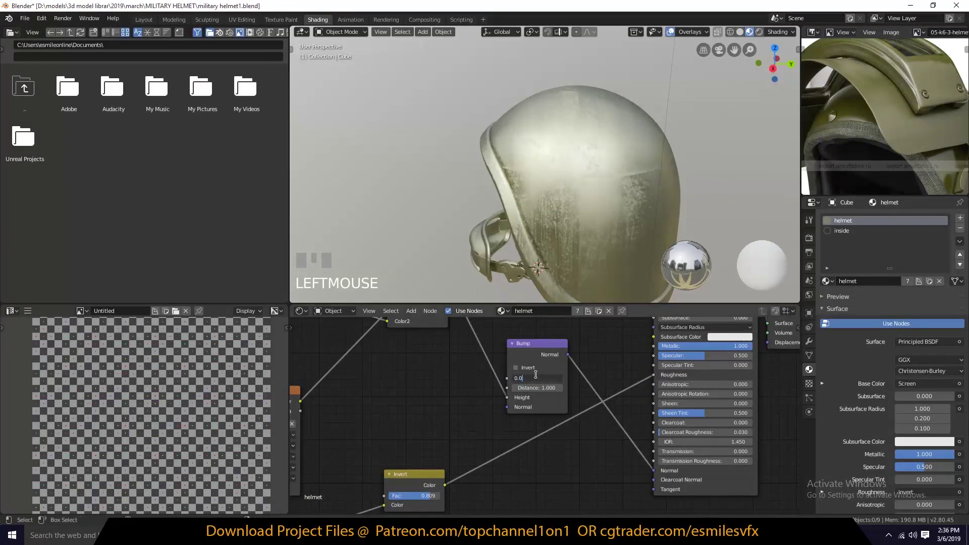
{"action": "key", "text": "`"}
{"action": "scroll", "scroll_direction": "up", "scroll_amount": 3}
{"action": "key", "text": "`"}
{"action": "scroll", "scroll_direction": "down", "scroll_amount": 3}
{"action": "key", "text": "`"}
{"action": "left_click_drag", "start_coordinate": [536, 438], "coordinate": [536, 227]}
{"action": "key", "text": "shift+a"}
{"action": "key", "text": "`"}
{"action": "left_click_drag", "start_coordinate": [519, 408], "coordinate": [541, 347]}
{"action": "left_click", "coordinate": [548, 432]}
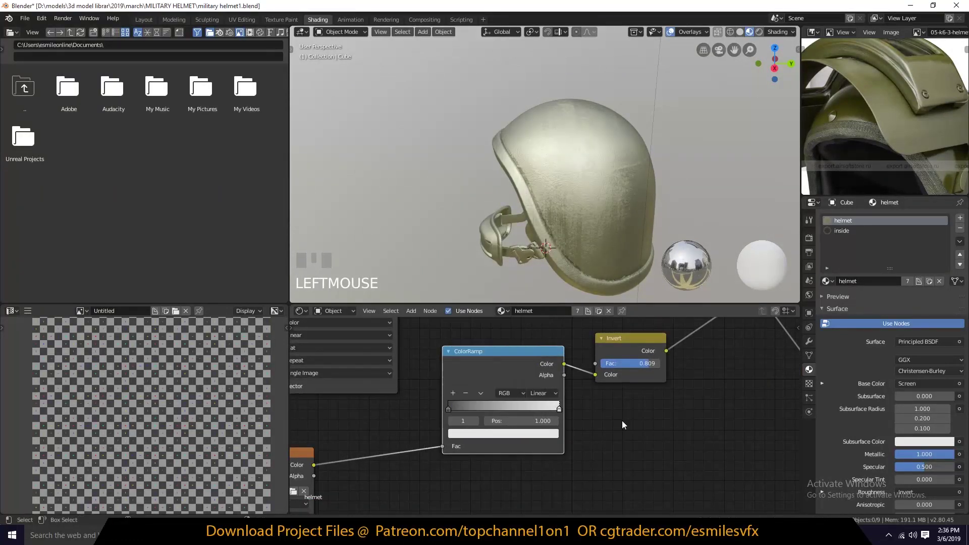
{"action": "key", "text": "`"}
{"action": "key", "text": "ctrl+s"}
{"action": "key", "text": "`"}
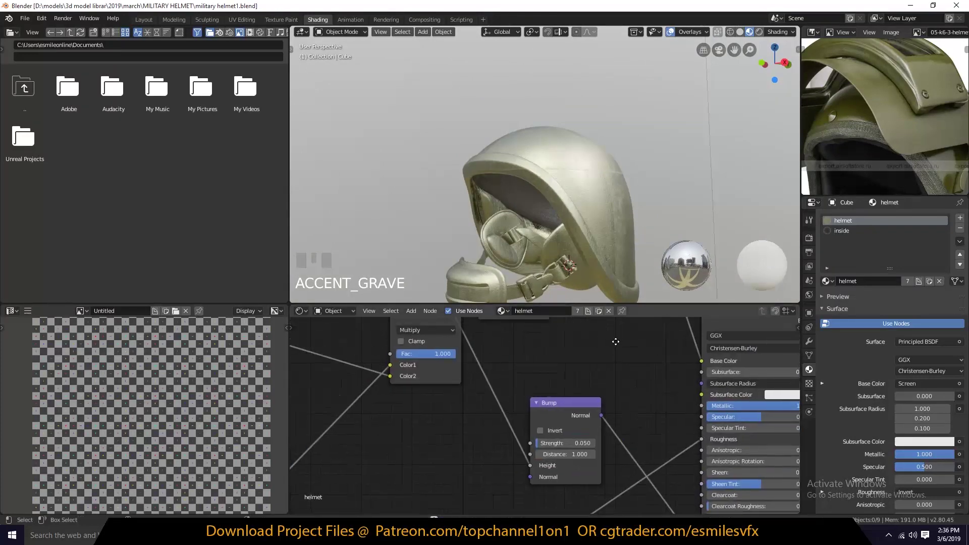
Select the rim stripe object and give it a new material named stripe with an Image Texture node.
{"action": "left_click", "coordinate": [657, 335]}
{"action": "key", "text": "`"}
{"action": "key", "text": "alt+a"}
{"action": "key", "text": "`"}
{"action": "scroll", "scroll_direction": "up", "scroll_amount": 3}
{"action": "key", "text": "`"}
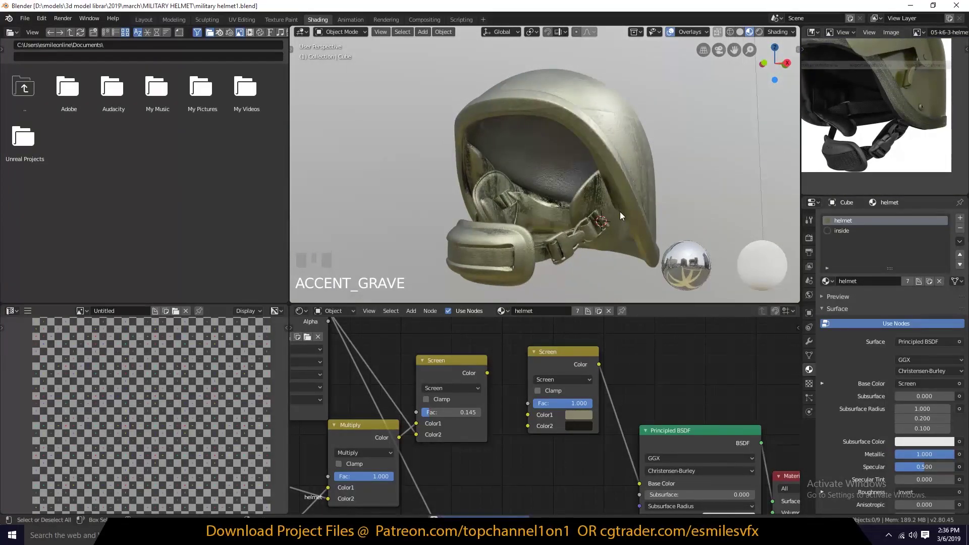
{"action": "scroll", "scroll_direction": "up", "scroll_amount": 3}
{"action": "key", "text": "`"}
Load a wood bark image into the stripe's texture and preview it on the rim.
{"action": "left_click", "coordinate": [615, 164]}
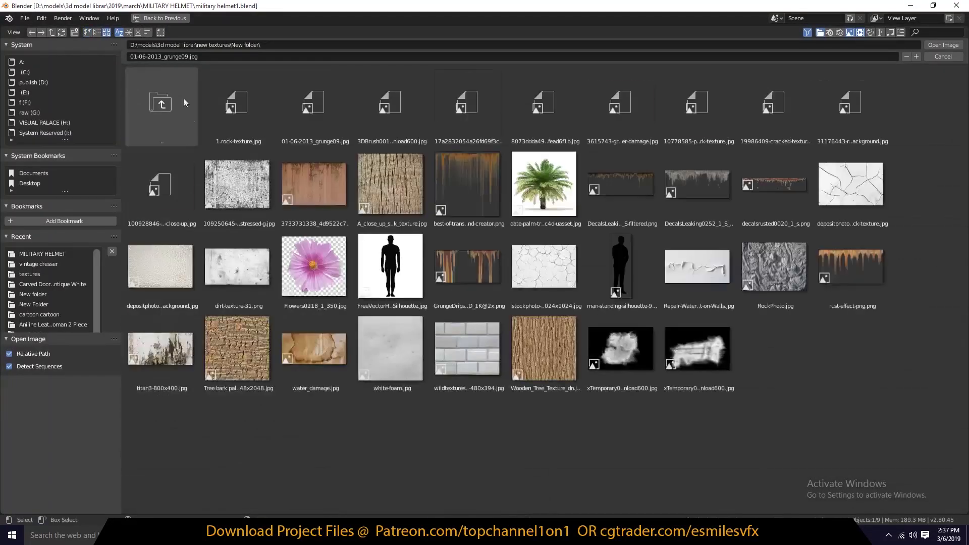
{"action": "left_click", "coordinate": [539, 339]}
{"action": "key", "text": "`"}
{"action": "scroll", "scroll_direction": "up", "scroll_amount": 3}
{"action": "key", "text": "`"}
{"action": "left_click", "coordinate": [560, 410]}
{"action": "key", "text": "`"}
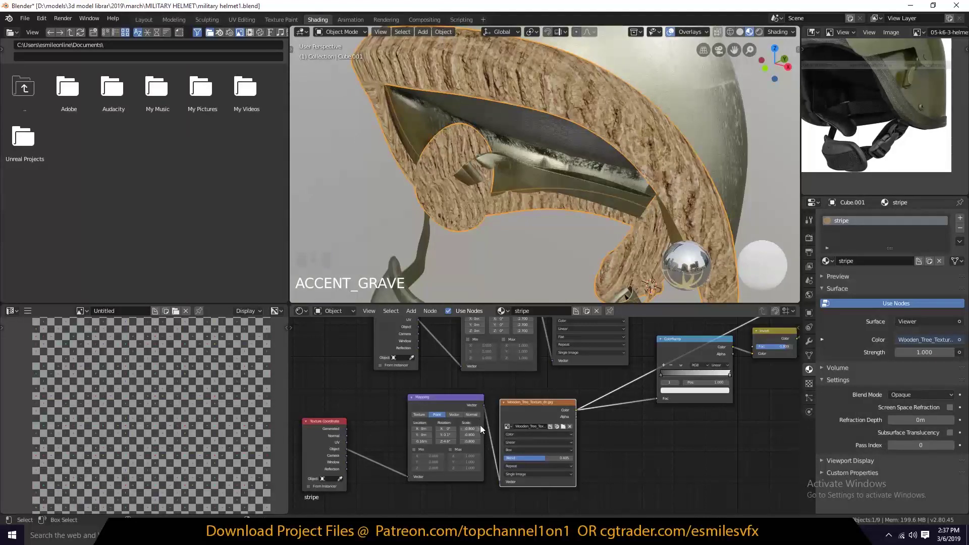
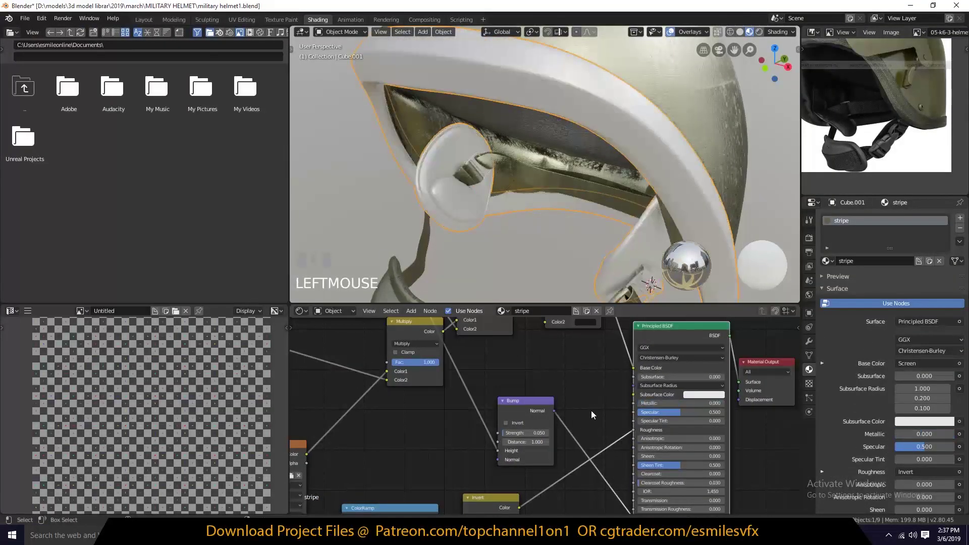
Remove the viewer, set the stripe's Base Color to black and raise Bump strength to 0.314.
{"action": "key", "text": "`"}
{"action": "left_click", "coordinate": [609, 338]}
{"action": "key", "text": "Delete"}
{"action": "left_click", "coordinate": [744, 430]}
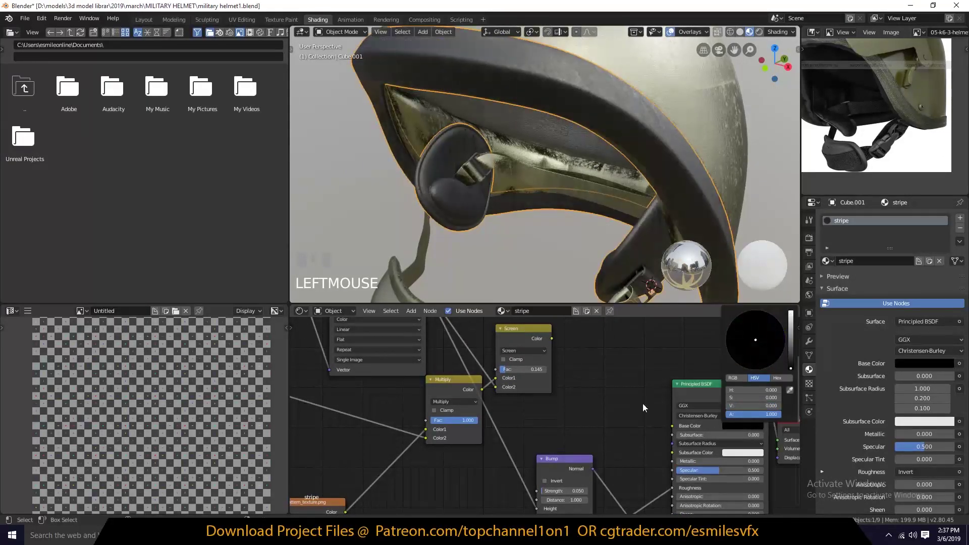
{"action": "scroll", "scroll_direction": "down", "scroll_amount": 3}
{"action": "key", "text": "`"}
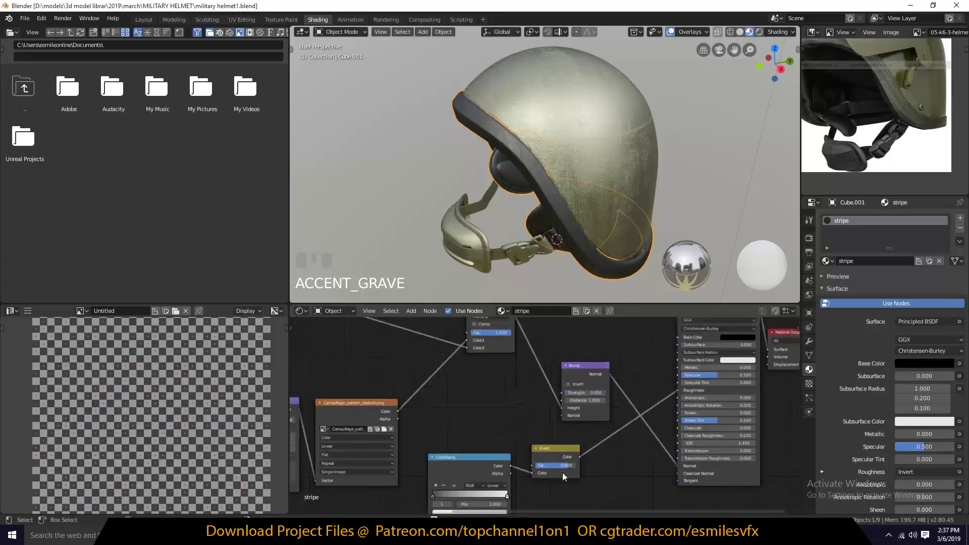
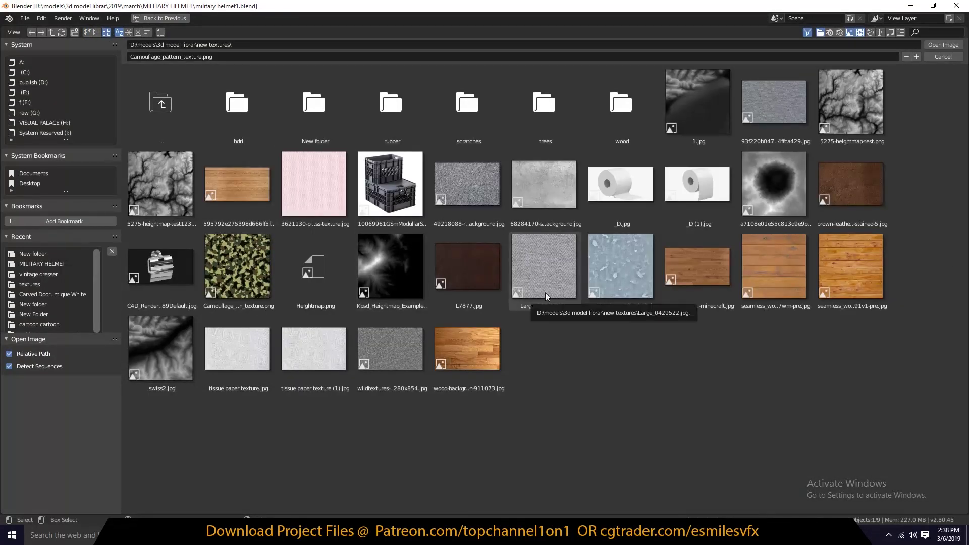
Load Large_0429522.jpg from the new textures folder into the stripe's Image Texture and preview it on the rim.
{"action": "left_click", "coordinate": [549, 297]}
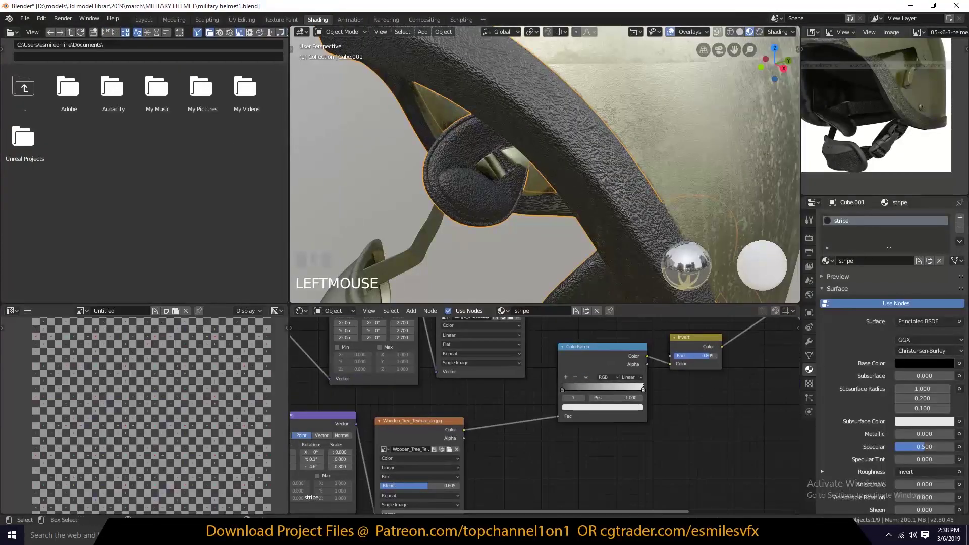
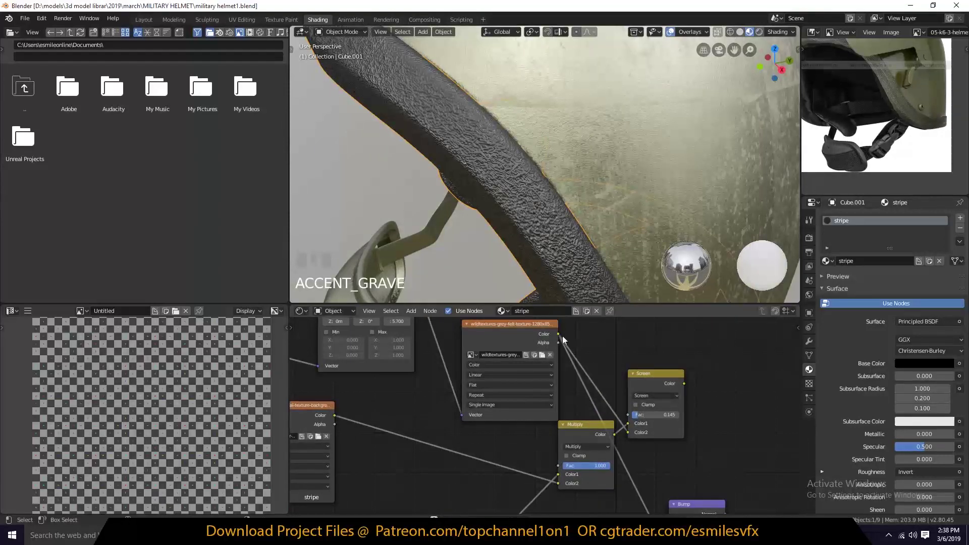
{"action": "left_click", "coordinate": [678, 461]}
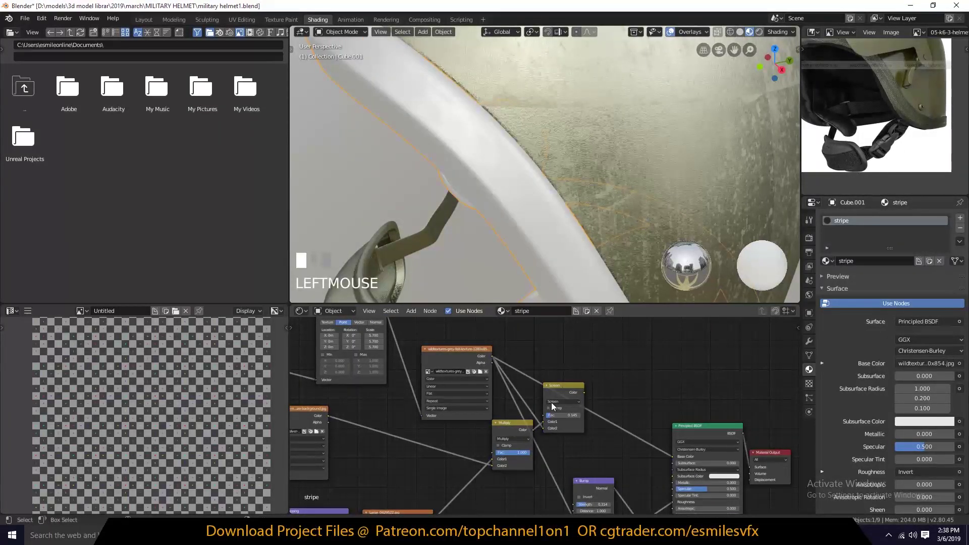
{"action": "key", "text": "`"}
{"action": "left_click", "coordinate": [525, 373]}
{"action": "left_click", "coordinate": [531, 370]}
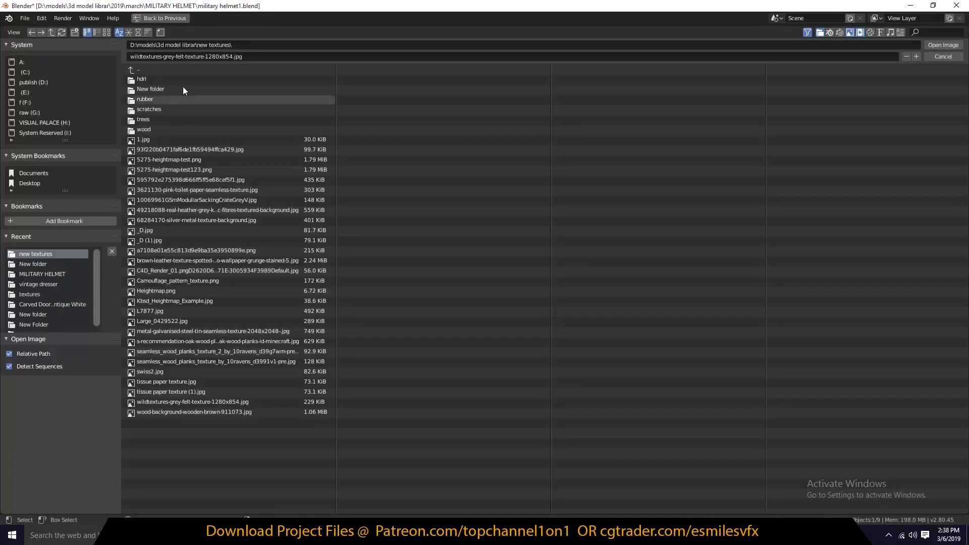
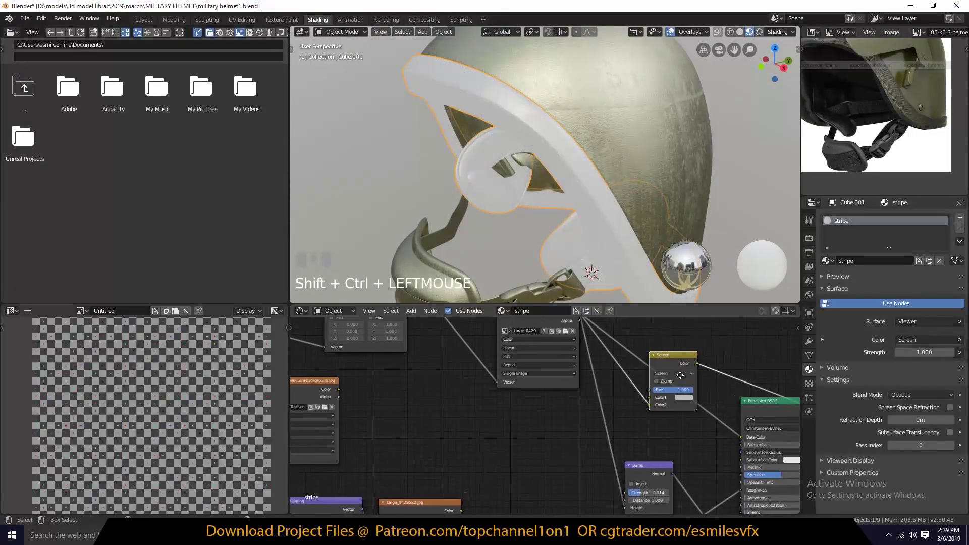
Drag the stripe's Multiply colour to green so the rim shows a dark green woven fabric.
{"action": "left_click_drag", "start_coordinate": [641, 408], "coordinate": [735, 339]}
{"action": "key", "text": "`"}
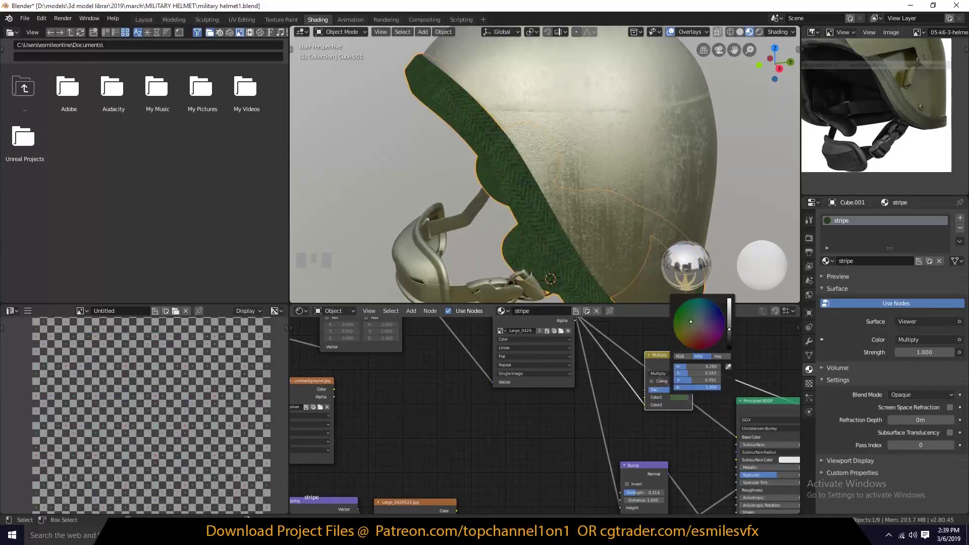
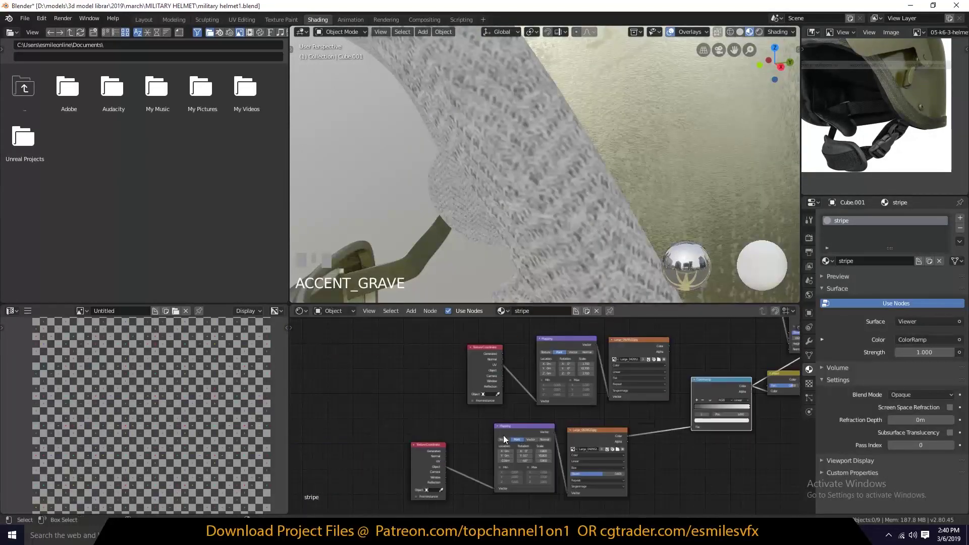
Retune the fabric ColorRamp contrast and preview the fabric image on the rim.
{"action": "key", "text": "Delete"}
{"action": "key", "text": "ctrl+z"}
{"action": "left_click", "coordinate": [586, 444]}
{"action": "key", "text": "Delete"}
{"action": "key", "text": "`"}
{"action": "left_click", "coordinate": [681, 475]}
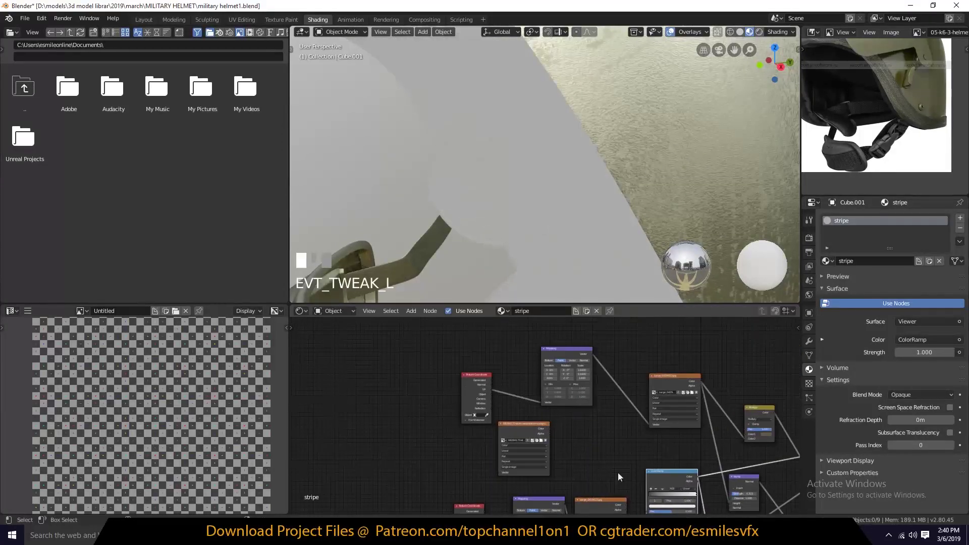
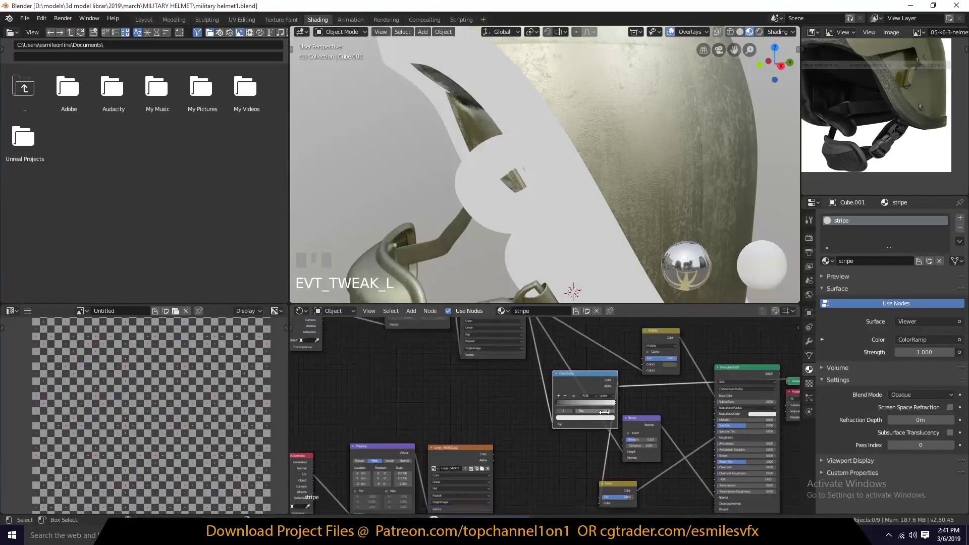
{"action": "left_click_drag", "start_coordinate": [544, 440], "coordinate": [470, 373]}
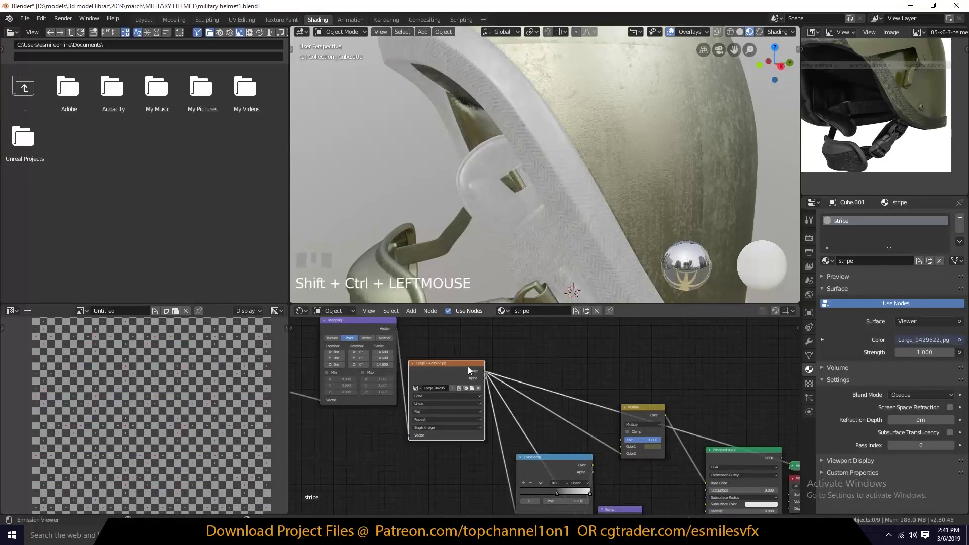
{"action": "key", "text": "`"}
{"action": "left_click", "coordinate": [591, 393]}
{"action": "key", "text": "Delete"}
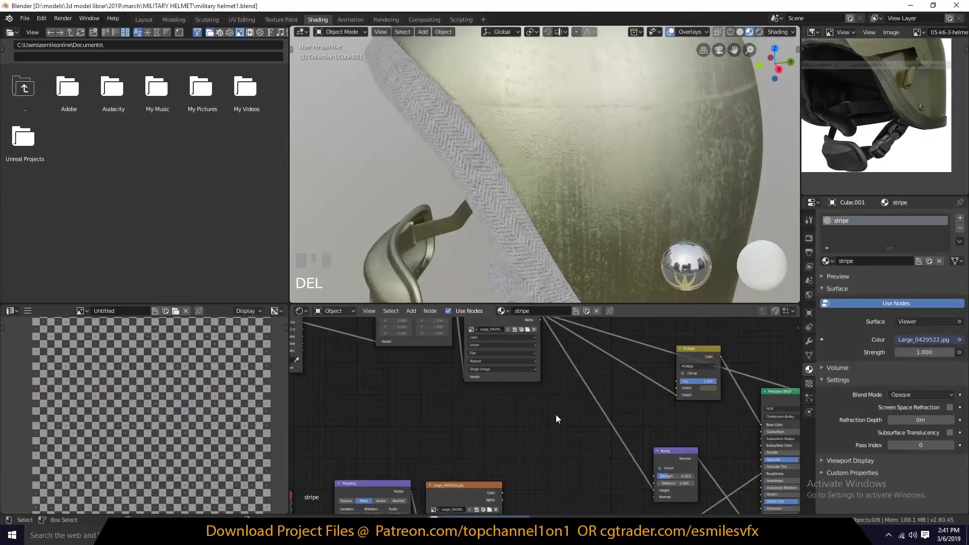
Adjust the stripe material's nodes while checking the woven rim from several angles.
{"action": "key", "text": "shift+a"}
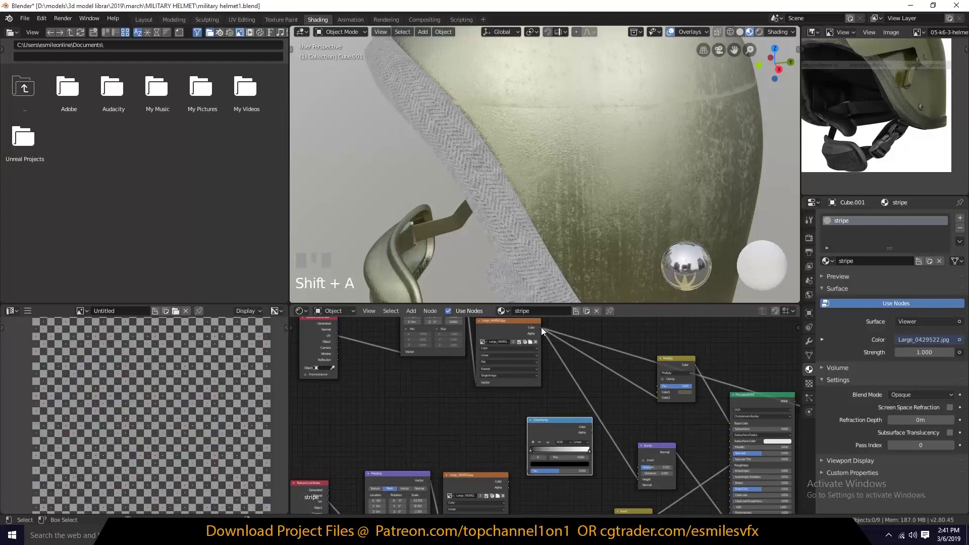
{"action": "left_click_drag", "start_coordinate": [531, 472], "coordinate": [559, 429]}
{"action": "key", "text": "`"}
{"action": "left_click_drag", "start_coordinate": [538, 452], "coordinate": [630, 420]}
{"action": "key", "text": "shift+a"}
{"action": "left_click_drag", "start_coordinate": [734, 469], "coordinate": [771, 404]}
{"action": "key", "text": "`"}
{"action": "scroll", "scroll_direction": "up", "scroll_amount": 3}
{"action": "scroll", "scroll_direction": "down", "scroll_amount": 3}
{"action": "key", "text": "`"}
{"action": "scroll", "scroll_direction": "up", "scroll_amount": 3}
{"action": "key", "text": "`"}
{"action": "scroll", "scroll_direction": "down", "scroll_amount": 3}
{"action": "key", "text": "`"}
{"action": "scroll", "scroll_direction": "down", "scroll_amount": 3}
{"action": "scroll", "scroll_direction": "up", "scroll_amount": 3}
{"action": "left_click_drag", "start_coordinate": [555, 456], "coordinate": [565, 402]}
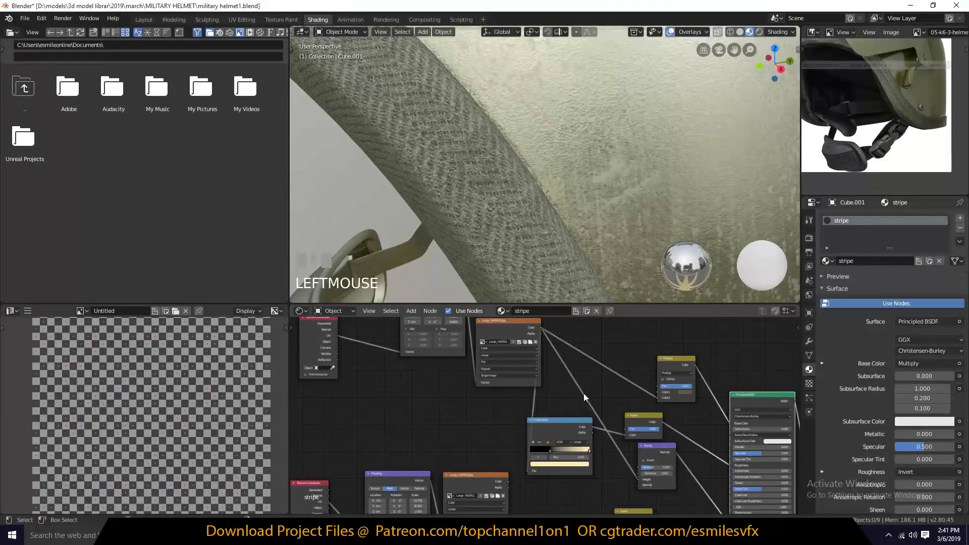
{"action": "scroll", "scroll_direction": "down", "scroll_amount": 3}
{"action": "key", "text": "`"}
{"action": "left_click", "coordinate": [577, 433]}
{"action": "key", "text": "`"}
{"action": "left_click", "coordinate": [553, 218]}
{"action": "scroll", "scroll_direction": "up", "scroll_amount": 3}
Recolour a ramp stop and the stripe Multiply tint toward a pale olive.
{"action": "left_click_drag", "start_coordinate": [545, 454], "coordinate": [569, 472]}
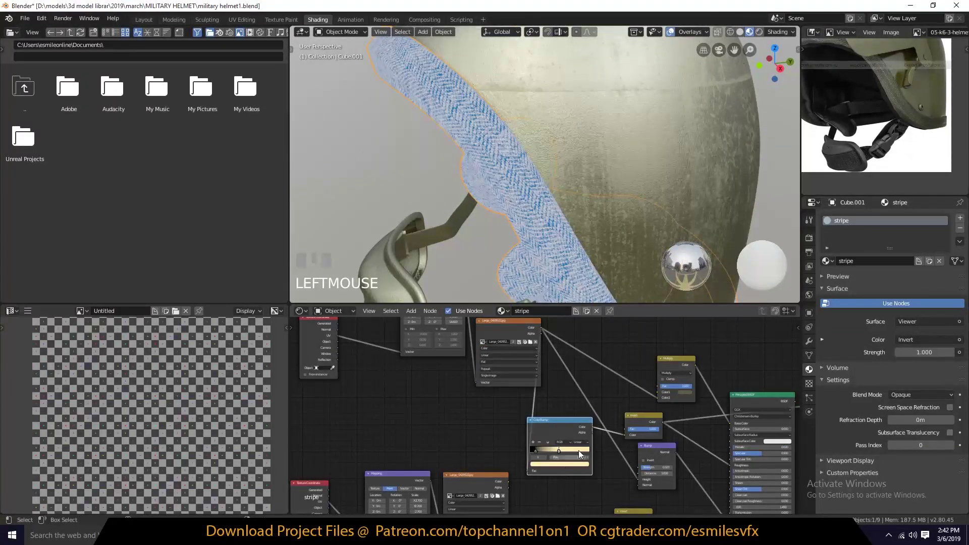
{"action": "left_click", "coordinate": [584, 471]}
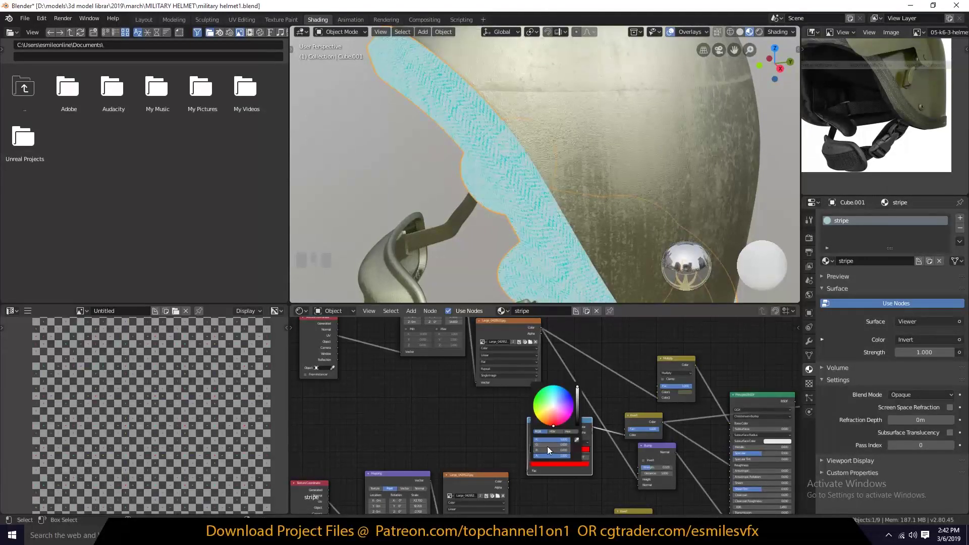
{"action": "left_click", "coordinate": [774, 404]}
{"action": "scroll", "scroll_direction": "up", "scroll_amount": 3}
{"action": "left_click", "coordinate": [582, 403]}
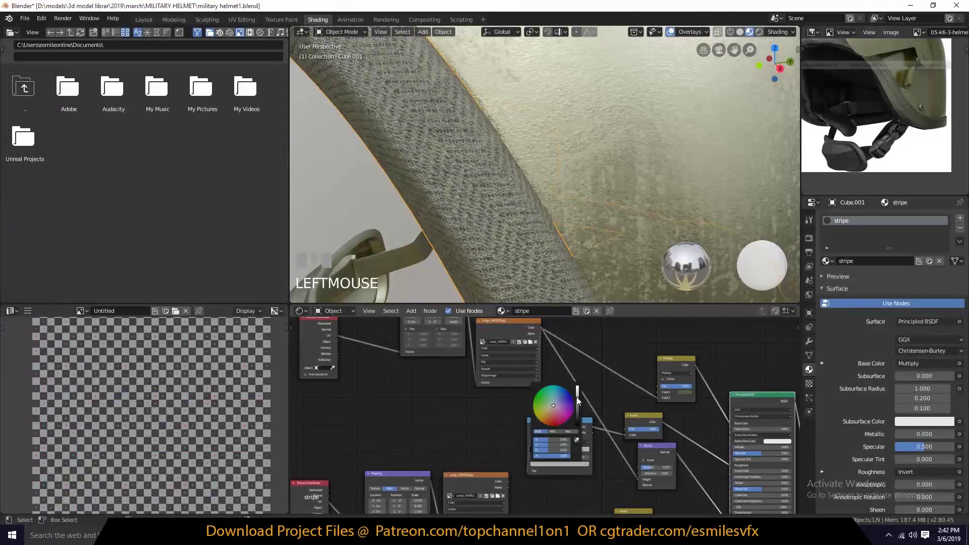
{"action": "scroll", "scroll_direction": "down", "scroll_amount": 3}
Select the buckle Plane.003 and bring up its helmet material for editing.
{"action": "key", "text": "a"}
{"action": "key", "text": "`"}
{"action": "key", "text": "`"}
{"action": "scroll", "scroll_direction": "up", "scroll_amount": 3}
{"action": "left_click", "coordinate": [585, 206]}
{"action": "key", "text": "`"}
{"action": "scroll", "scroll_direction": "up", "scroll_amount": 3}
{"action": "scroll", "scroll_direction": "down", "scroll_amount": 3}
{"action": "key", "text": "`"}
Assign the existing plastic material to the strap buckle.
{"action": "left_click", "coordinate": [502, 214]}
{"action": "left_click_drag", "start_coordinate": [884, 268], "coordinate": [659, 209]}
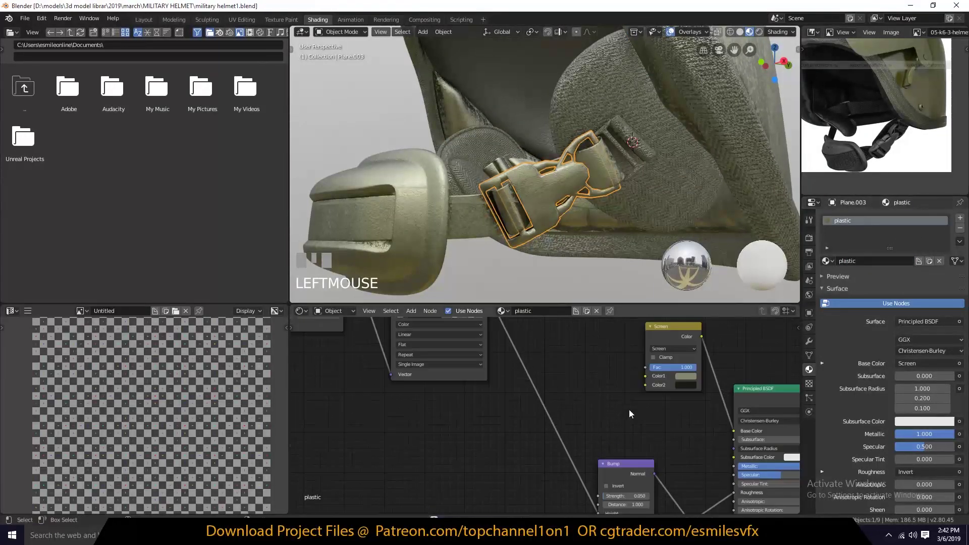
{"action": "key", "text": "Delete"}
{"action": "key", "text": "`"}
{"action": "left_click", "coordinate": [712, 331]}
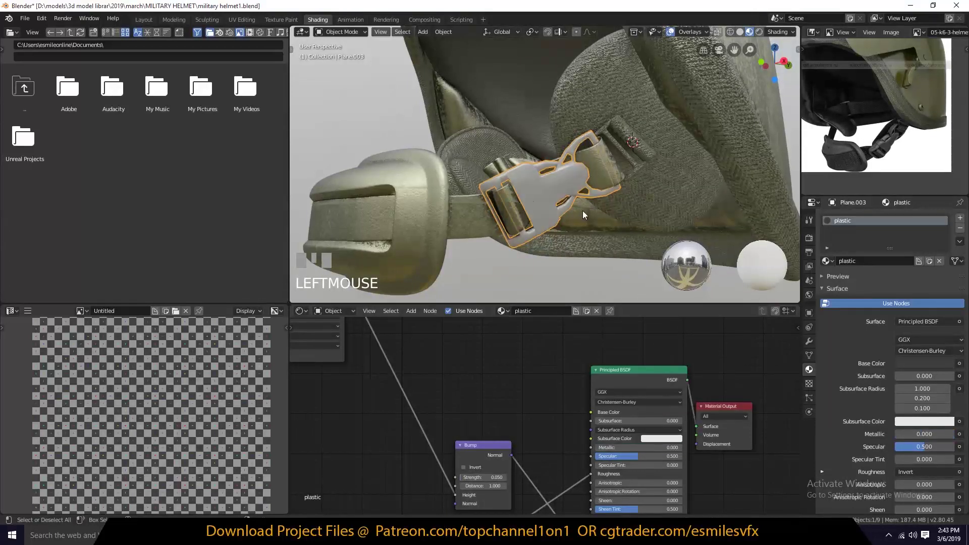
{"action": "key", "text": "`"}
{"action": "scroll", "scroll_direction": "up", "scroll_amount": 3}
{"action": "key", "text": "alt+a"}
{"action": "left_click", "coordinate": [545, 130]}
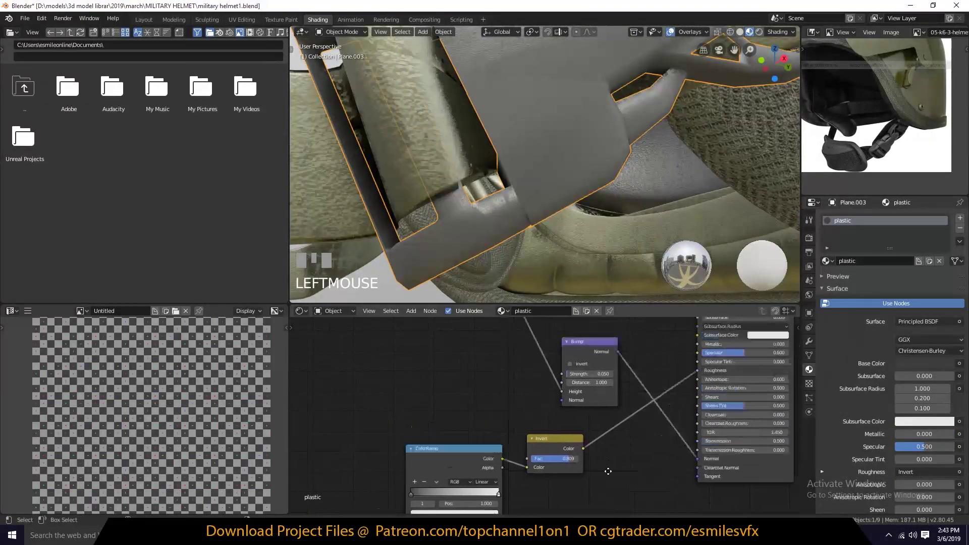
{"action": "key", "text": "`"}
Set the plastic Principled BSDF Base Color to near black.
{"action": "left_click_drag", "start_coordinate": [697, 434], "coordinate": [555, 422]}
{"action": "scroll", "scroll_direction": "down", "scroll_amount": 3}
{"action": "key", "text": "alt+a"}
{"action": "left_click", "coordinate": [554, 210]}
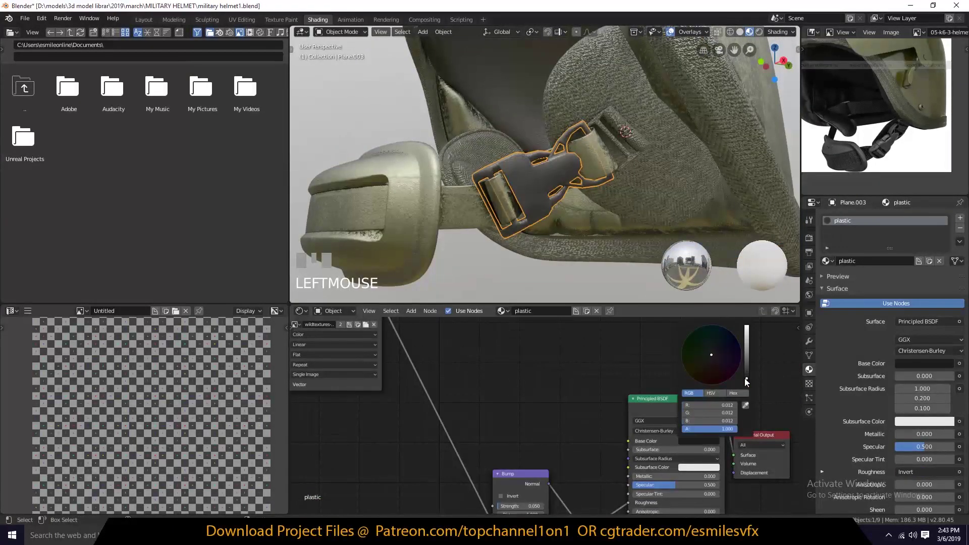
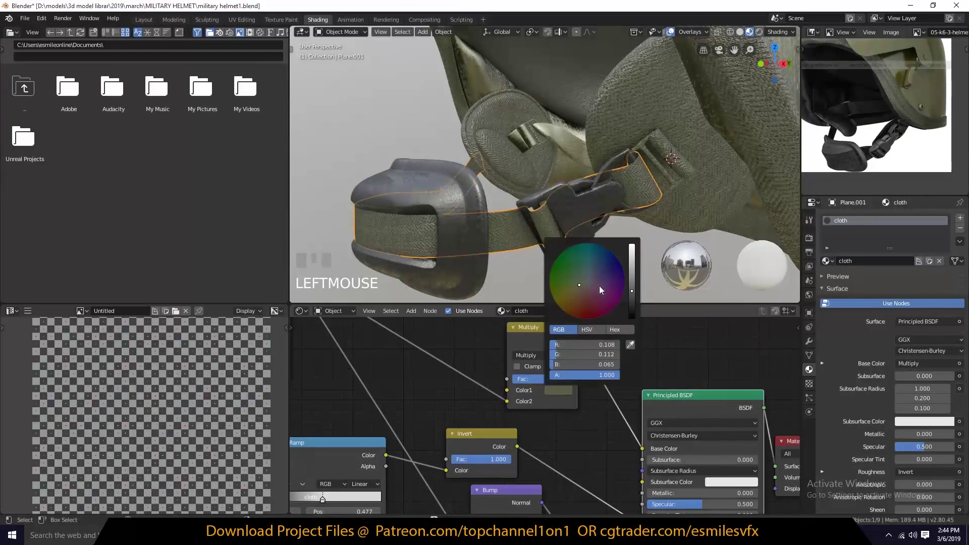
Set the cloth ColorRamp's dark stop to grey and move it near the start of the ramp.
{"action": "key", "text": "alt+a"}
{"action": "key", "text": "`"}
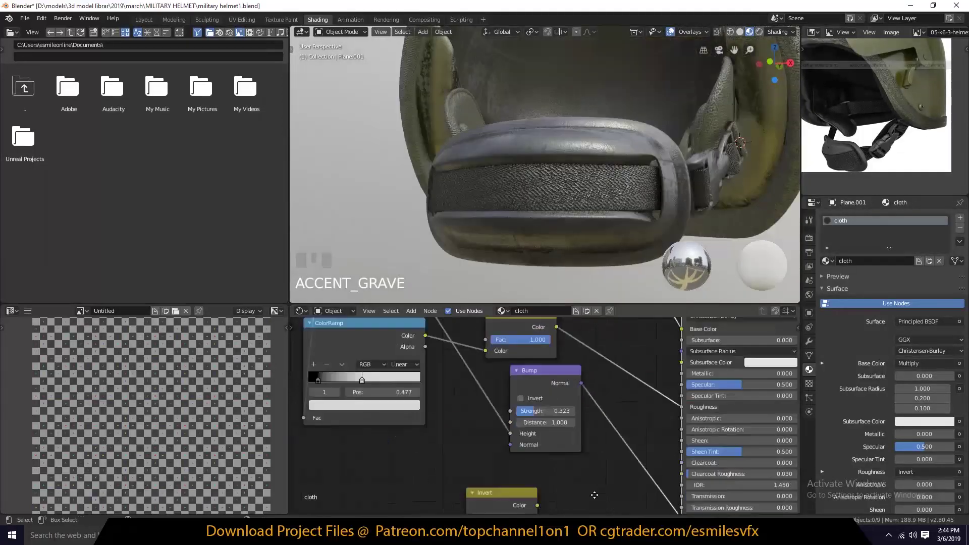
{"action": "left_click", "coordinate": [538, 501]}
{"action": "left_click", "coordinate": [539, 495]}
{"action": "key", "text": "Delete"}
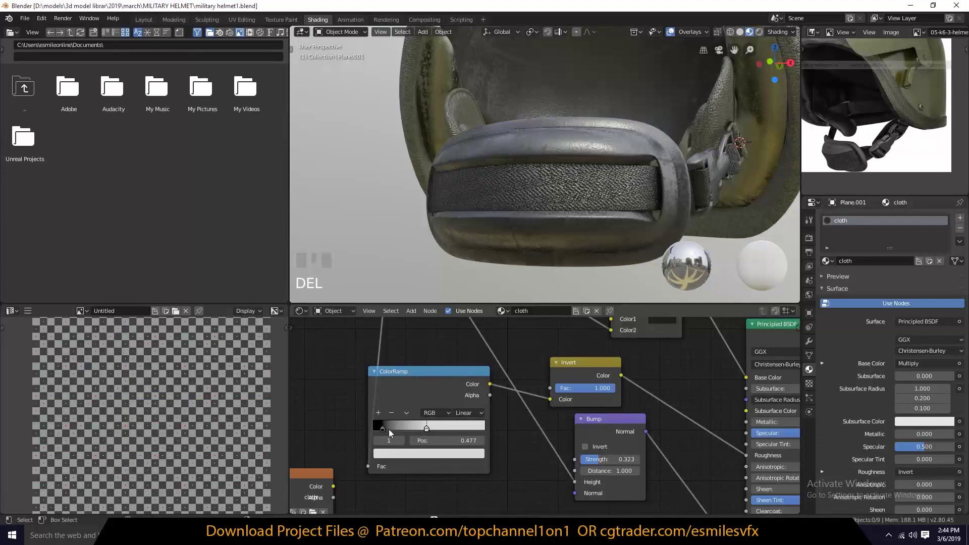
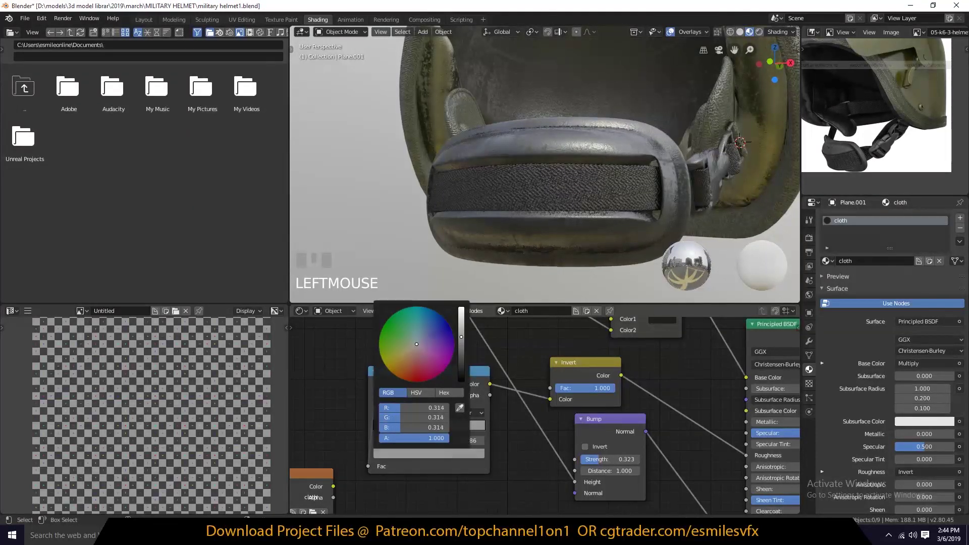
{"action": "left_click_drag", "start_coordinate": [387, 431], "coordinate": [412, 459]}
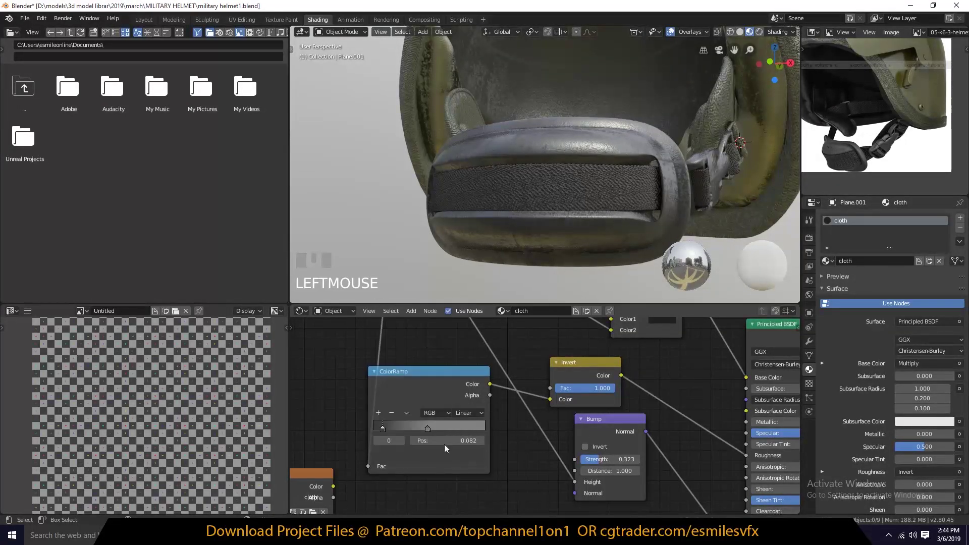
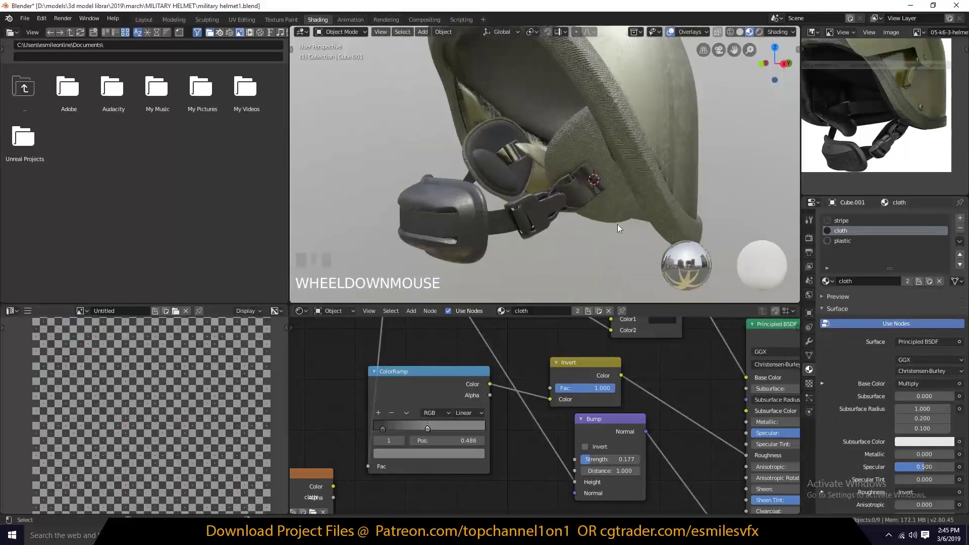
Select the inner shell helmet.001 and edit its Screen node's Color1.
{"action": "key", "text": "`"}
{"action": "left_click", "coordinate": [589, 132]}
{"action": "left_click_drag", "start_coordinate": [851, 234], "coordinate": [850, 236]}
{"action": "left_click_drag", "start_coordinate": [818, 271], "coordinate": [458, 90]}
{"action": "key", "text": "a"}
{"action": "key", "text": "`"}
{"action": "scroll", "scroll_direction": "down", "scroll_amount": 3}
{"action": "key", "text": "`"}
{"action": "scroll", "scroll_direction": "up", "scroll_amount": 3}
{"action": "key", "text": "`"}
{"action": "key", "text": "g"}
{"action": "right_click", "coordinate": [522, 233]}
{"action": "left_click", "coordinate": [891, 271]}
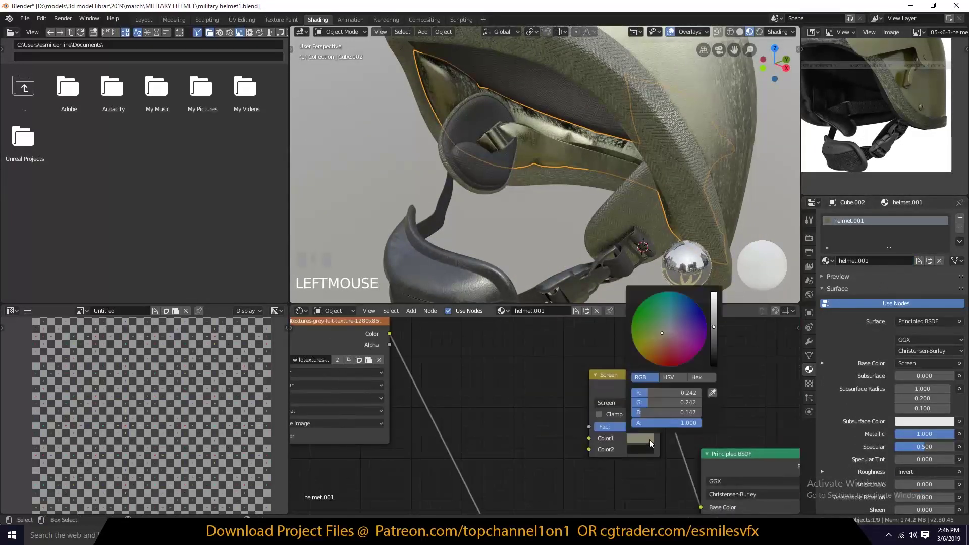
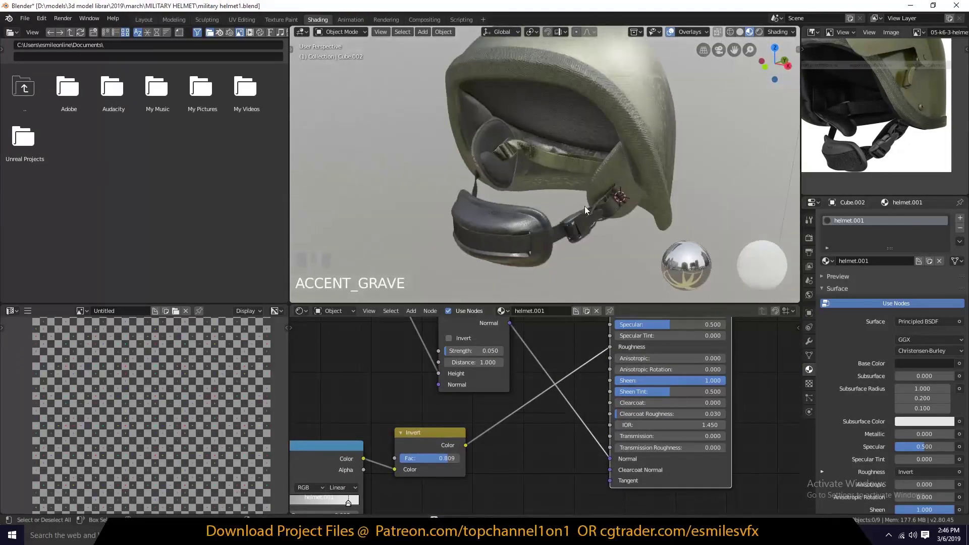
Lower the light ColorRamp stop colours on helmet.001 and helmet for softer grunge contrast.
{"action": "left_click", "coordinate": [736, 324]}
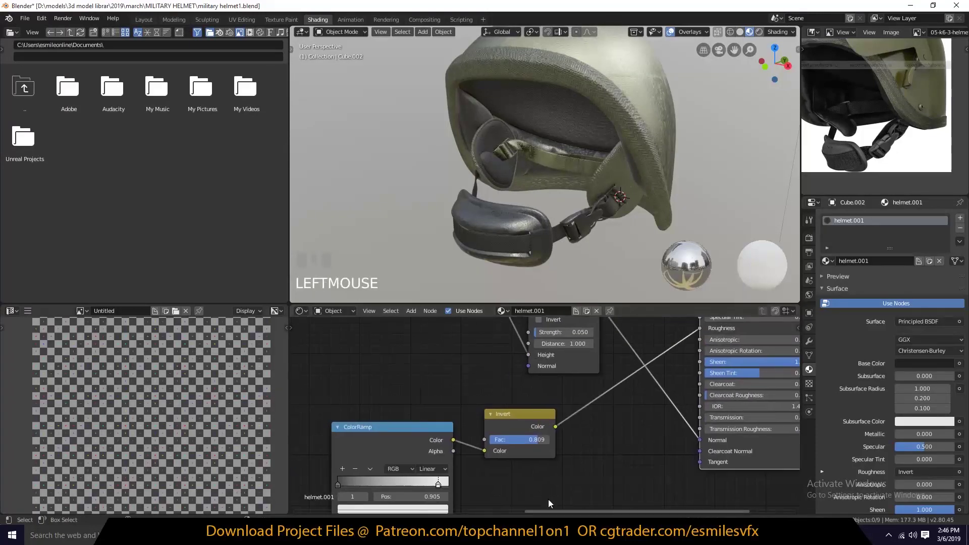
{"action": "left_click", "coordinate": [526, 466]}
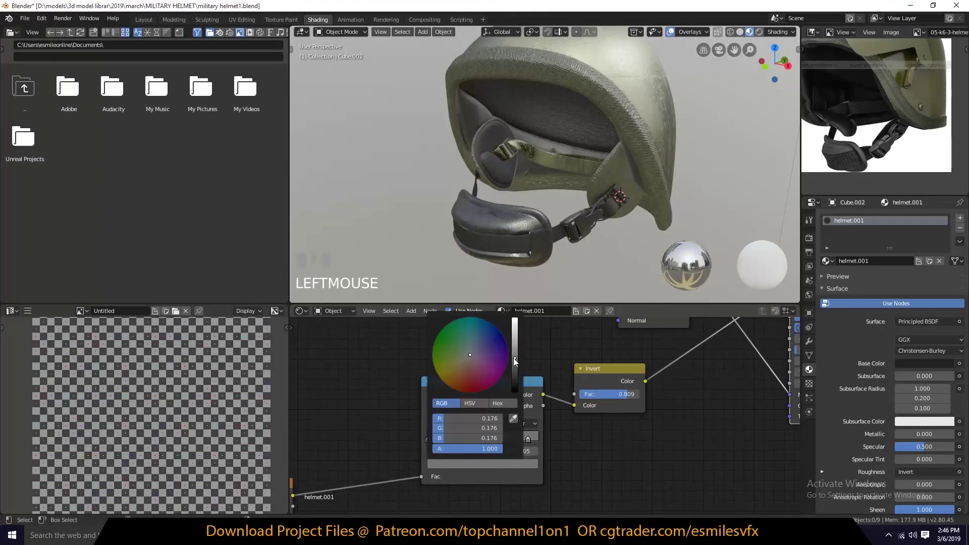
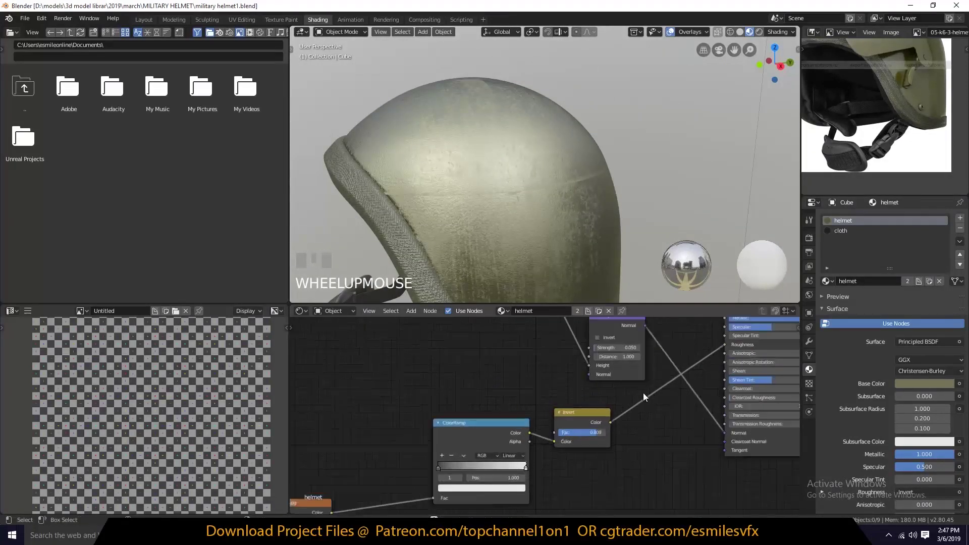
{"action": "left_click", "coordinate": [571, 456]}
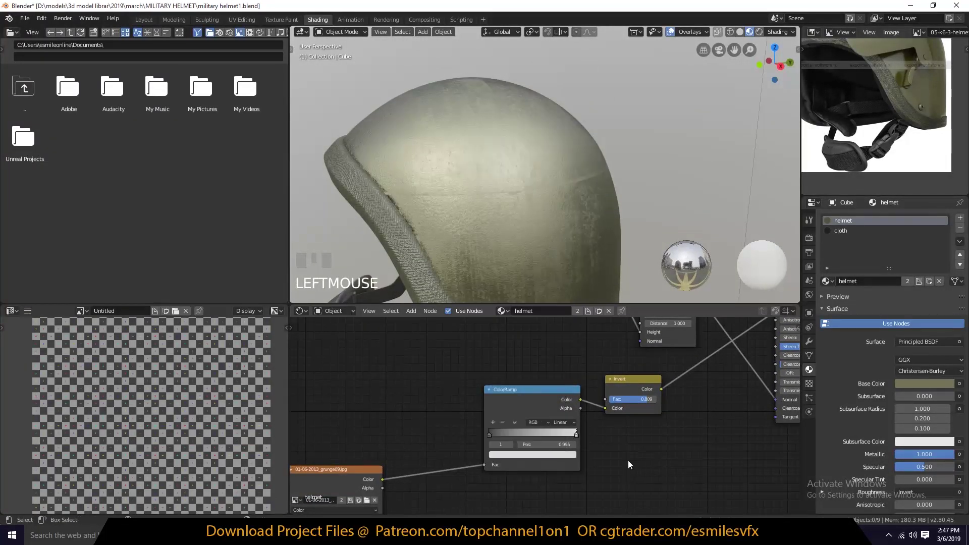
{"action": "left_click", "coordinate": [494, 437]}
{"action": "left_click_drag", "start_coordinate": [525, 460], "coordinate": [565, 372]}
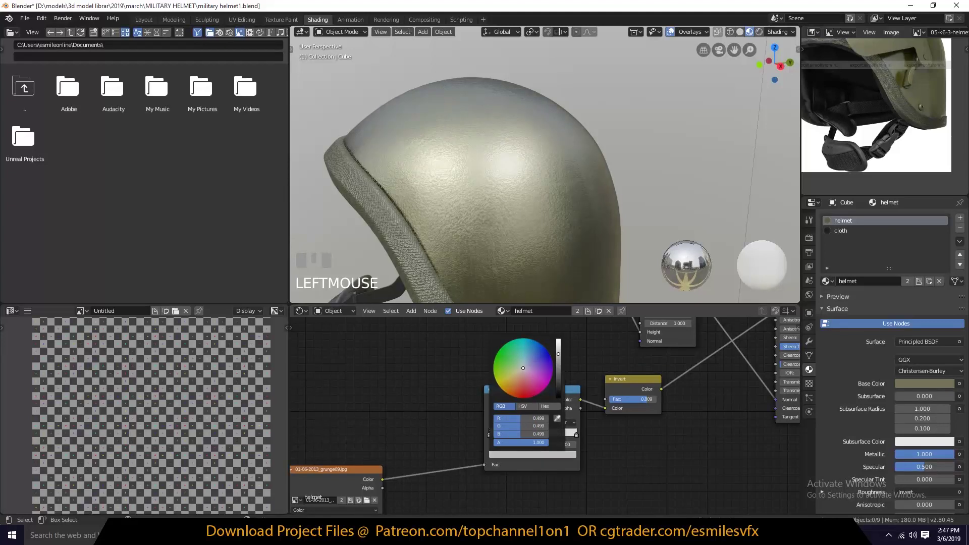
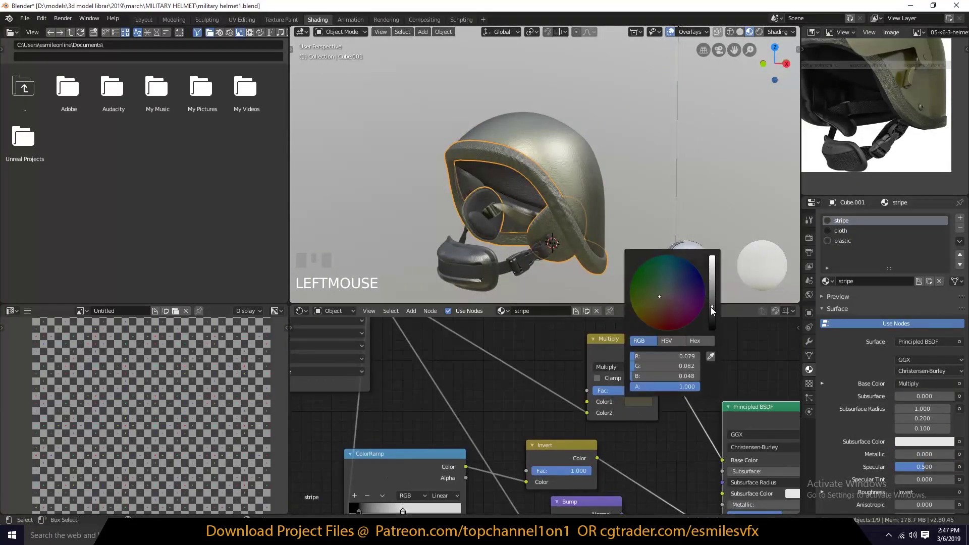
Inspect the helmet, then bring up the BezierCurve headband's material browser.
{"action": "key", "text": "alt+a"}
{"action": "key", "text": "`"}
{"action": "scroll", "scroll_direction": "up", "scroll_amount": 3}
{"action": "key", "text": "`"}
{"action": "scroll", "scroll_direction": "down", "scroll_amount": 3}
{"action": "key", "text": "`"}
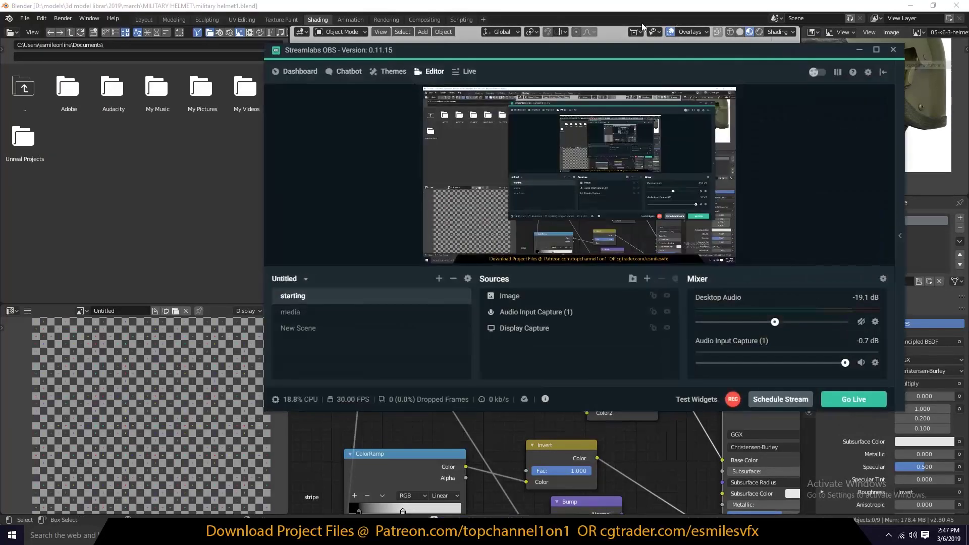
{"action": "key", "text": "`"}
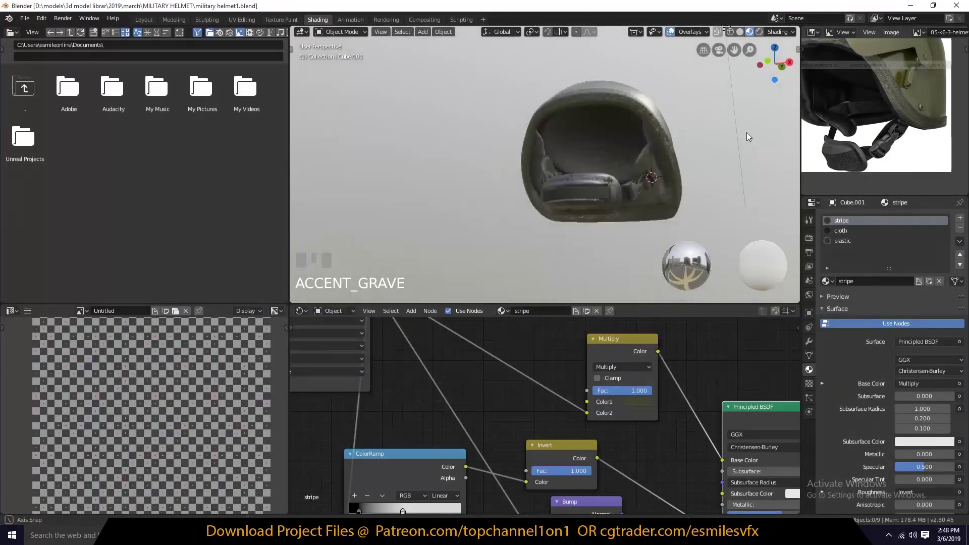
{"action": "scroll", "scroll_direction": "up", "scroll_amount": 3}
{"action": "key", "text": "`"}
{"action": "left_click", "coordinate": [671, 197]}
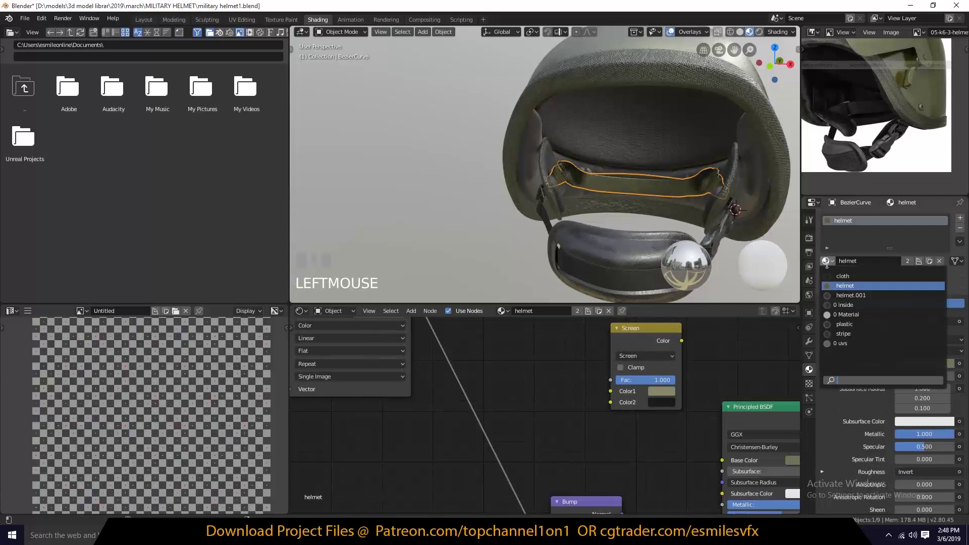
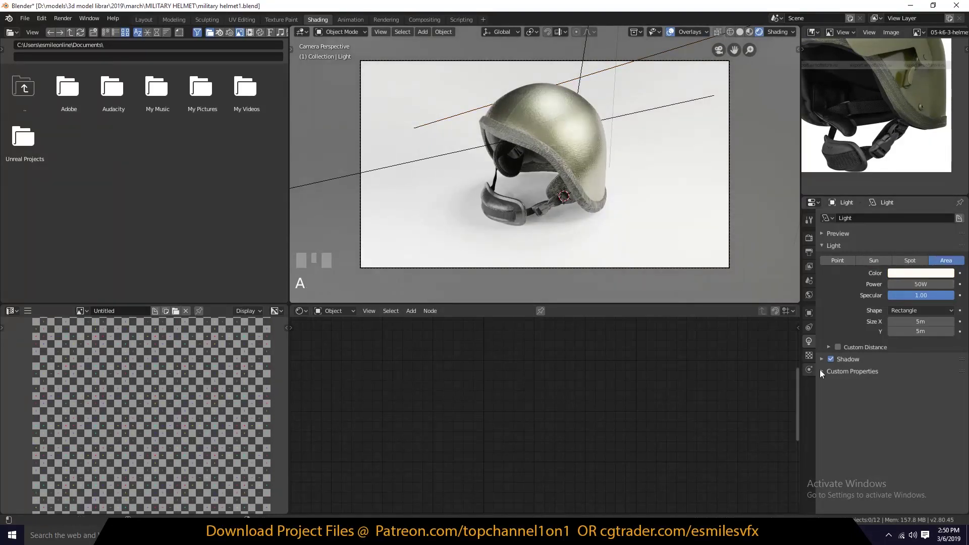
Set the area light to 10m size with shadow softness 3 and save the file.
{"action": "left_click", "coordinate": [843, 442]}
{"action": "left_click", "coordinate": [600, 81]}
{"action": "double_click", "coordinate": [599, 78]}
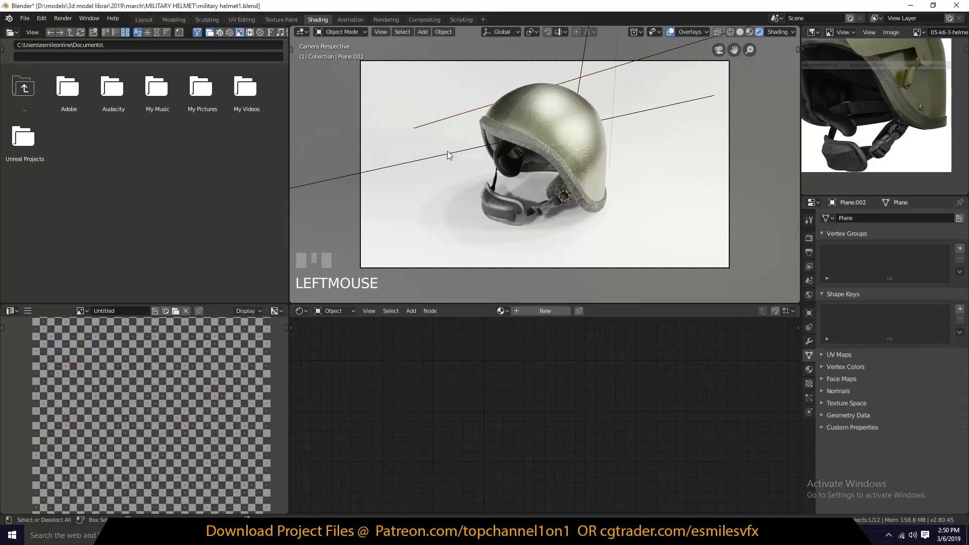
{"action": "key", "text": "alt+a"}
{"action": "scroll", "scroll_direction": "up", "scroll_amount": 3}
{"action": "key", "text": "`"}
{"action": "key", "text": "`"}
{"action": "key", "text": "Right"}
{"action": "key", "text": "KP_0"}
{"action": "key", "text": "ctrl+s"}
{"action": "left_click", "coordinate": [752, 36]}
{"action": "left_click_drag", "start_coordinate": [747, 67], "coordinate": [767, 36]}
{"action": "key", "text": "`"}
{"action": "scroll", "scroll_direction": "up", "scroll_amount": 3}
{"action": "key", "text": "`"}
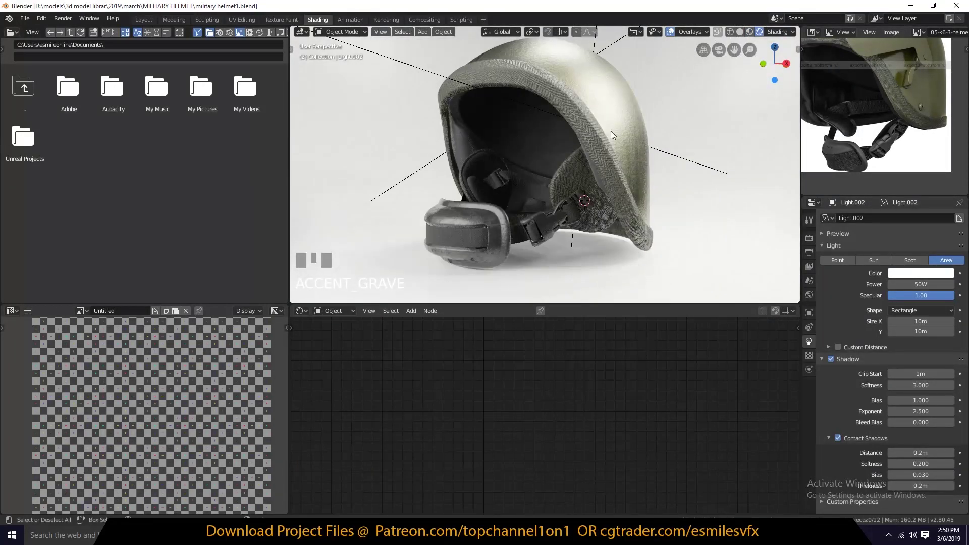
Add an Irradiance Volume and scale and position it around the helmet.
{"action": "left_click", "coordinate": [614, 167]}
{"action": "key", "text": "`"}
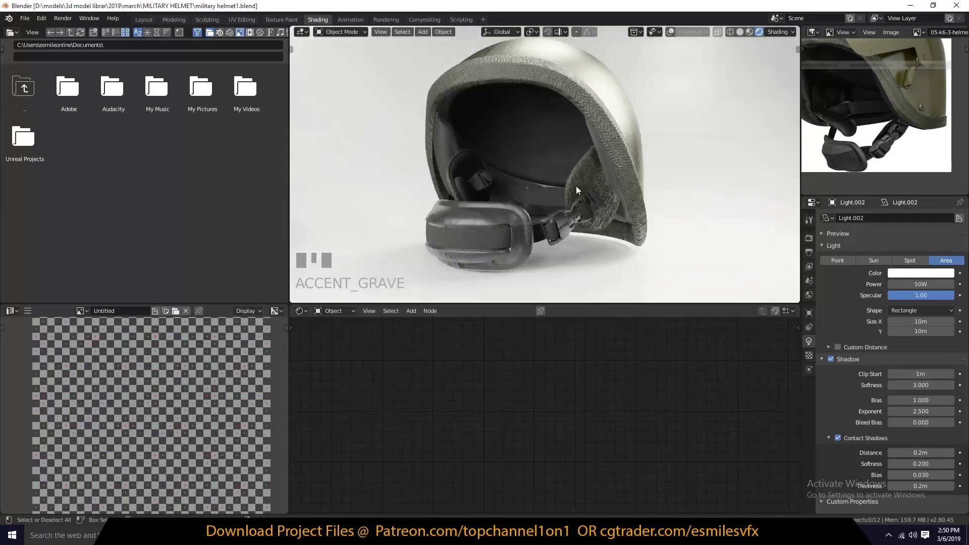
{"action": "scroll", "scroll_direction": "down", "scroll_amount": 3}
{"action": "key", "text": "KP_7"}
{"action": "left_click", "coordinate": [677, 32]}
{"action": "key", "text": "s"}
{"action": "left_click", "coordinate": [723, 123]}
{"action": "key", "text": "shift+a"}
{"action": "key", "text": "s"}
{"action": "left_click", "coordinate": [389, 211]}
{"action": "key", "text": "g"}
{"action": "left_click", "coordinate": [505, 229]}
{"action": "key", "text": "s"}
{"action": "left_click", "coordinate": [616, 244]}
{"action": "key", "text": "g"}
Bake the indirect lighting into the Eevee light cache.
{"action": "left_click", "coordinate": [690, 220]}
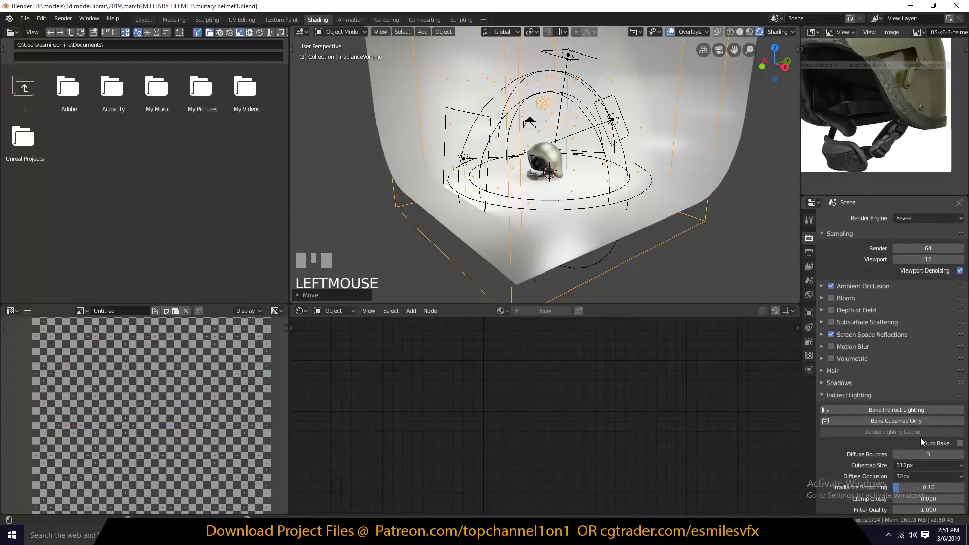
{"action": "left_click_drag", "start_coordinate": [631, 244], "coordinate": [622, 231]}
{"action": "key", "text": "KP_0"}
{"action": "scroll", "scroll_direction": "down", "scroll_amount": 3}
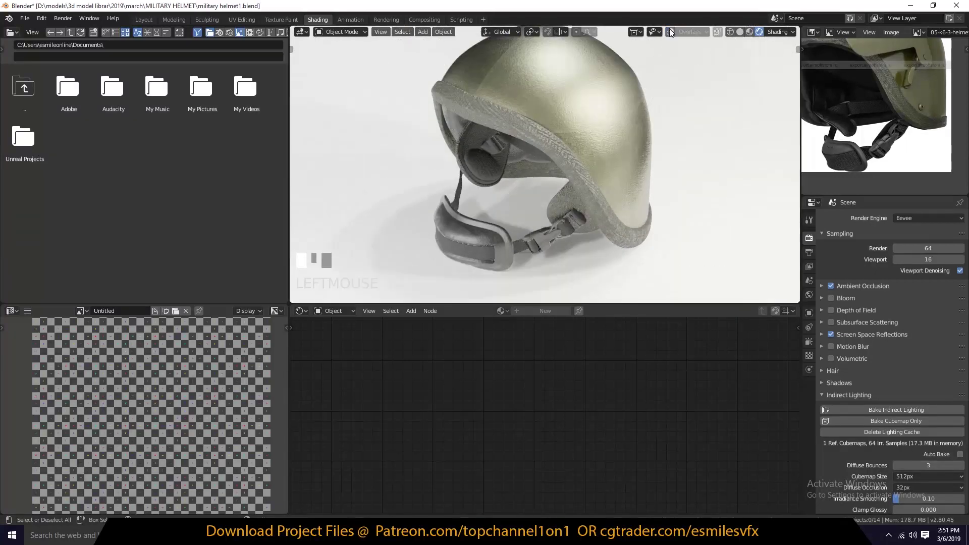